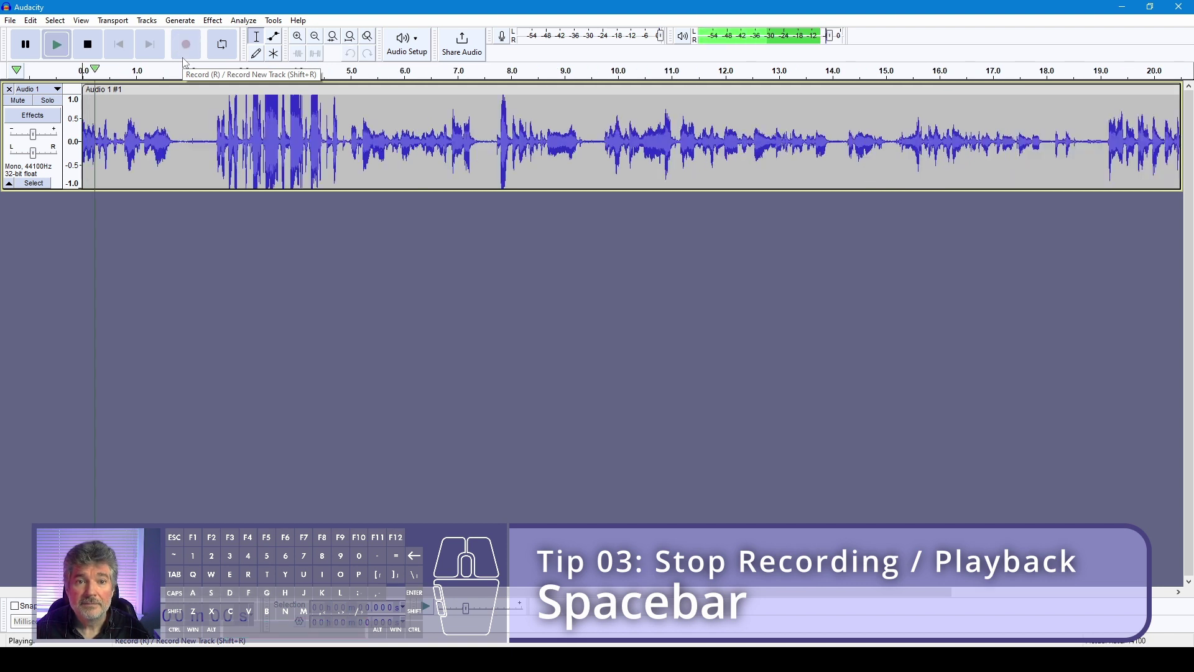
- Stop playback of the old long recording before recording the countdown
key("space")
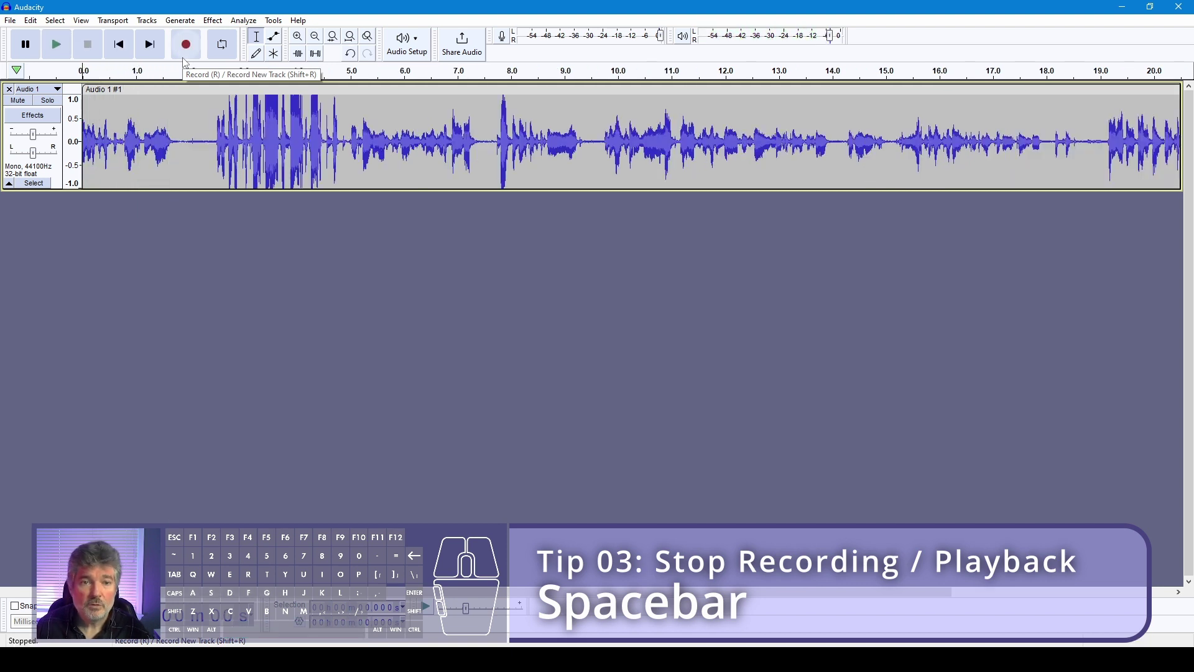
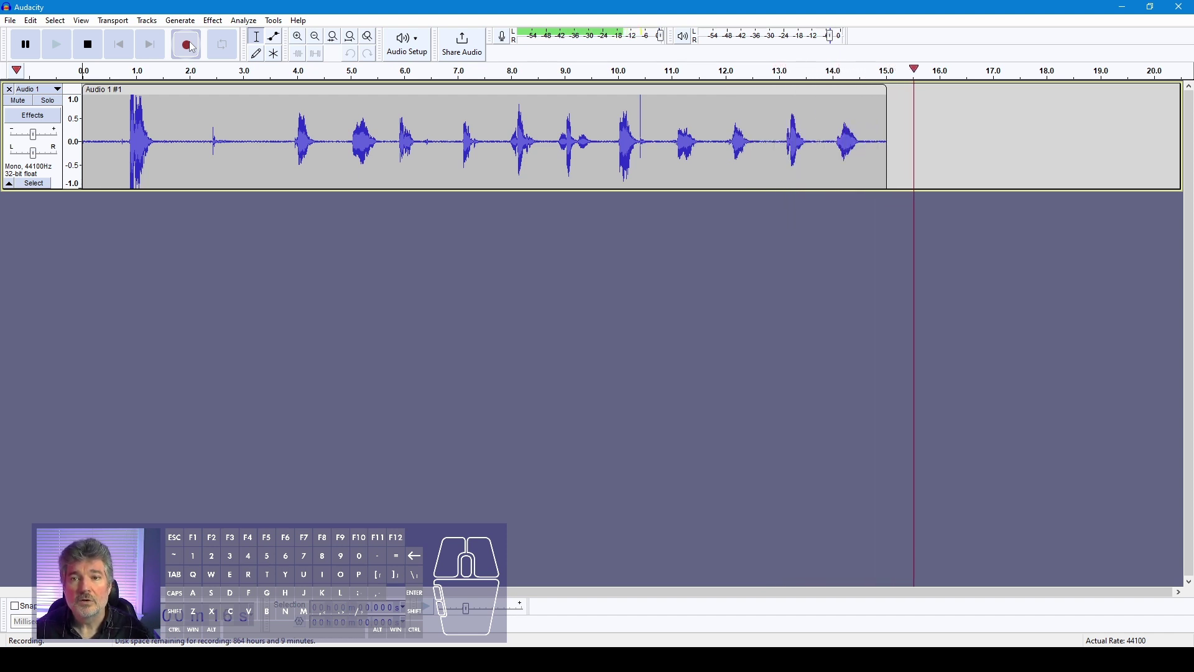
- Stop recording, fit the countdown to the window, and audition the stray sound near 3 seconds
key("space")
key("ctrl+f")
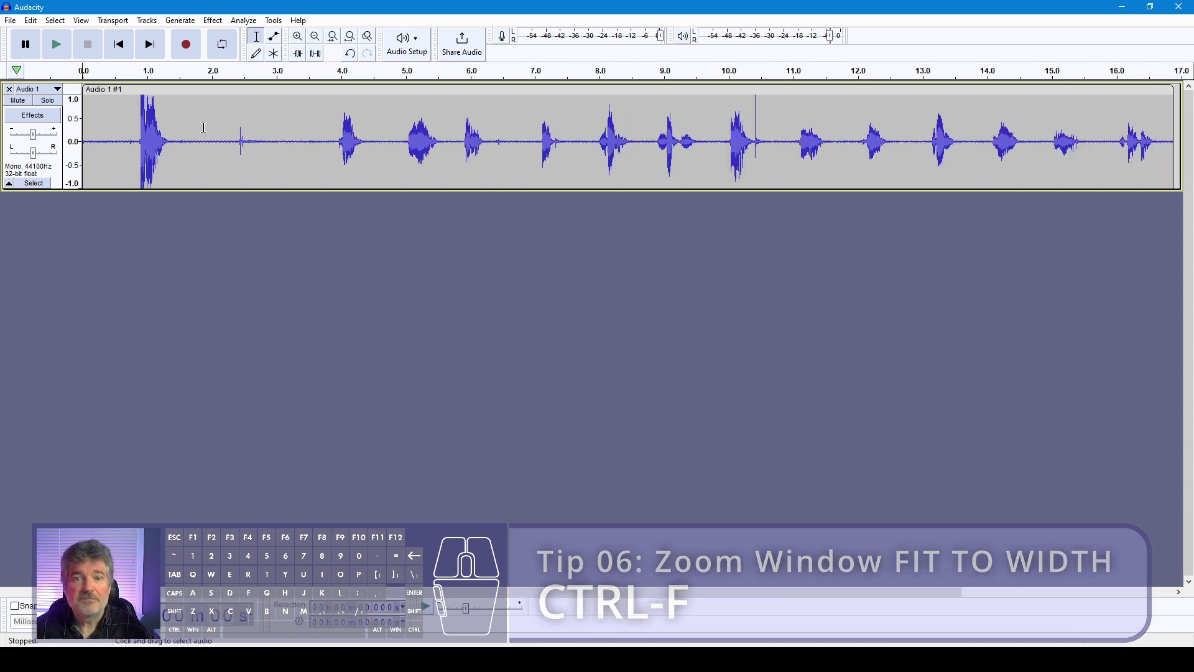
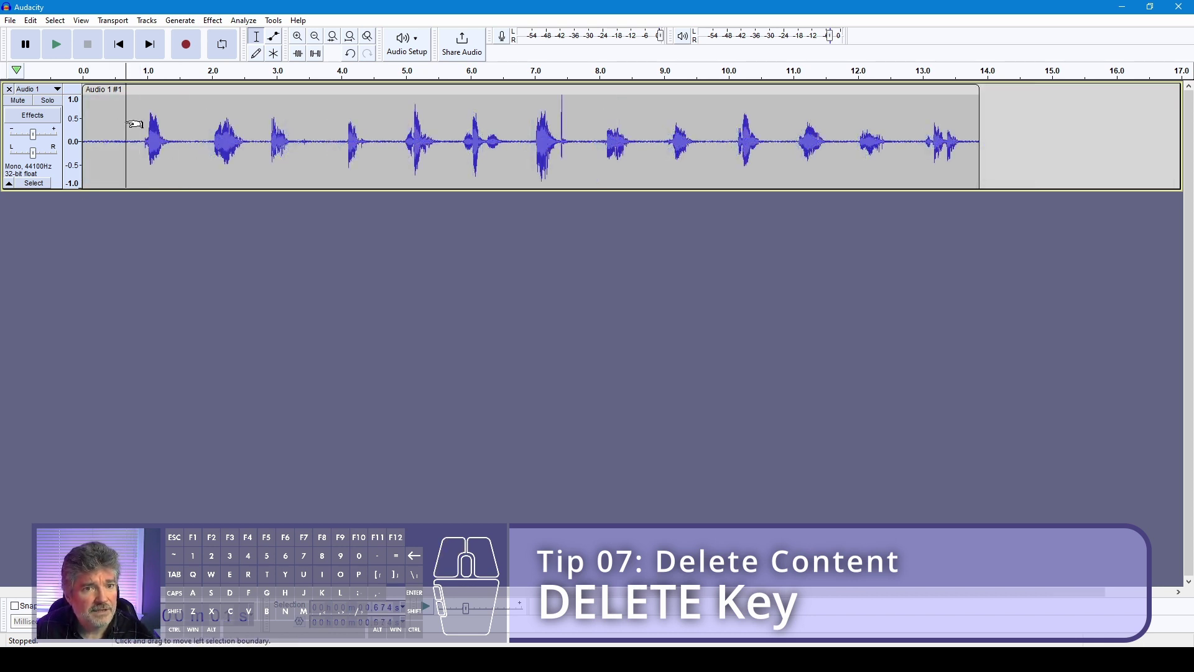
key("space")
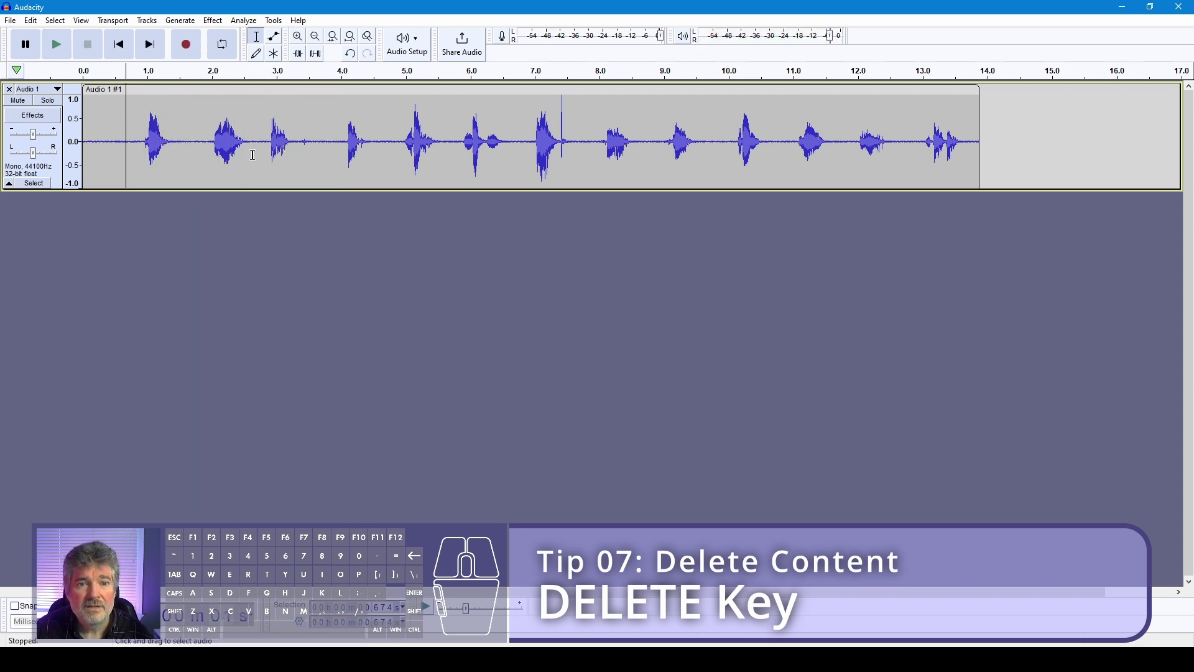
left_click_drag(267, 147, 313, 146)
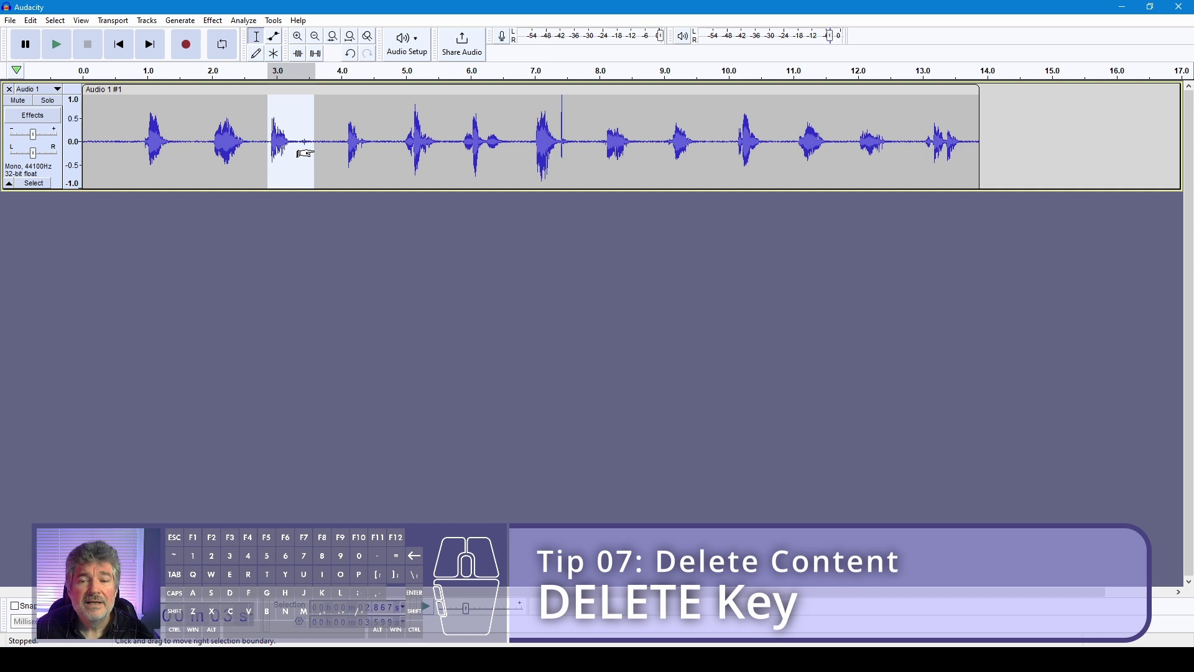
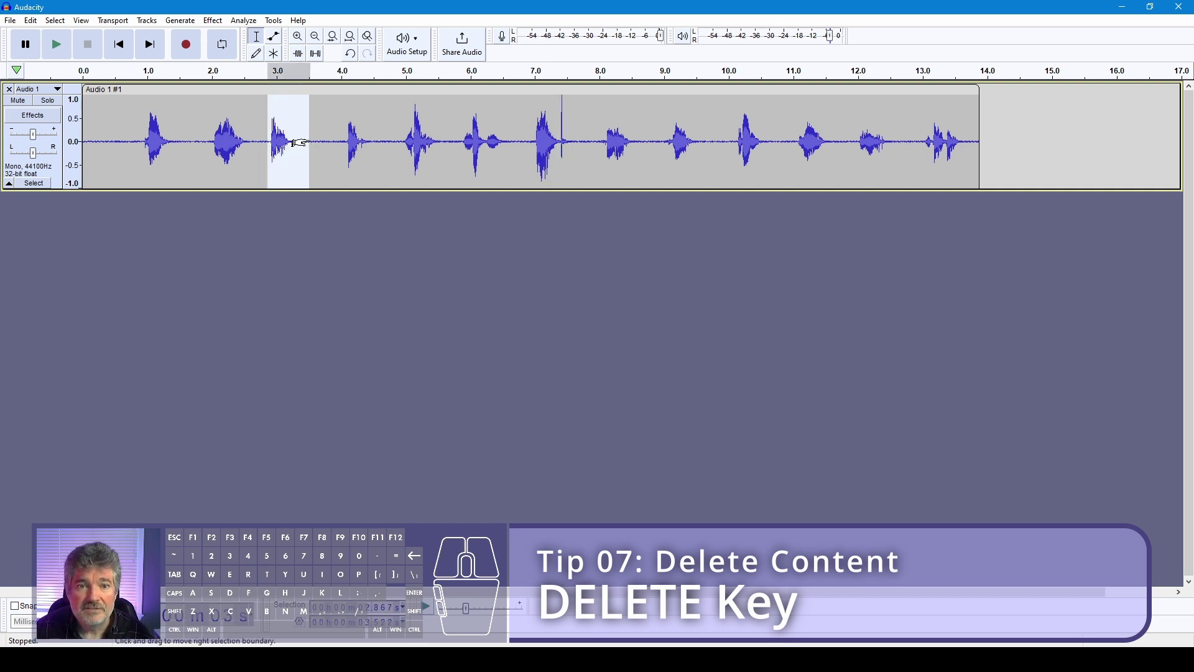
key("space")
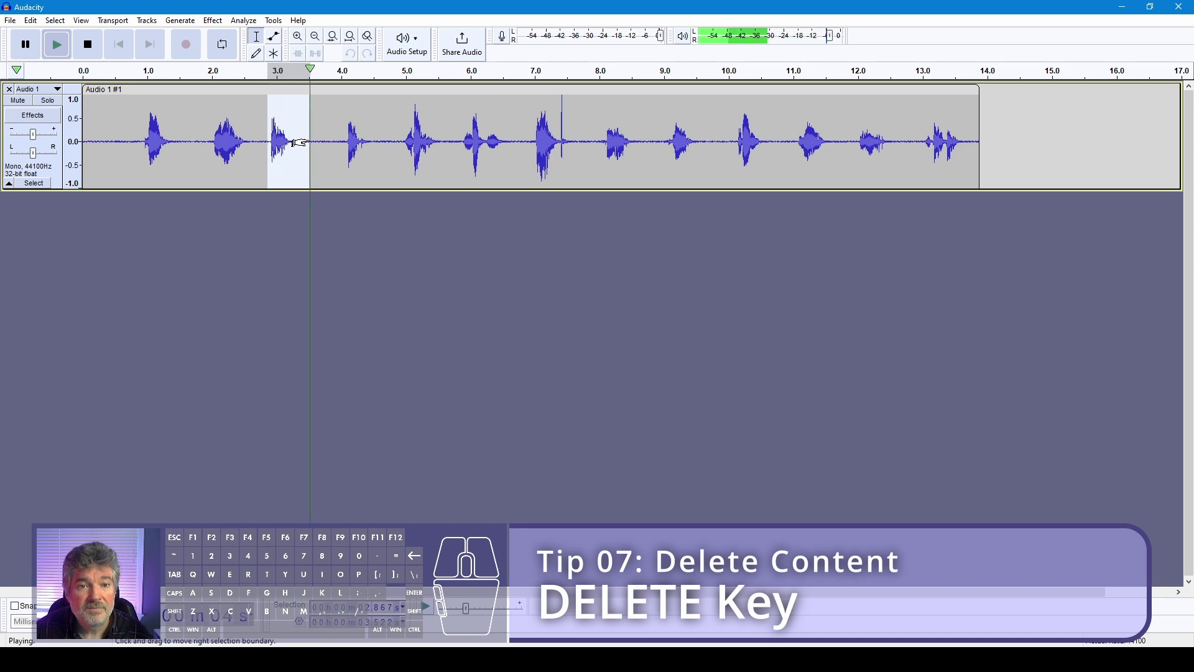
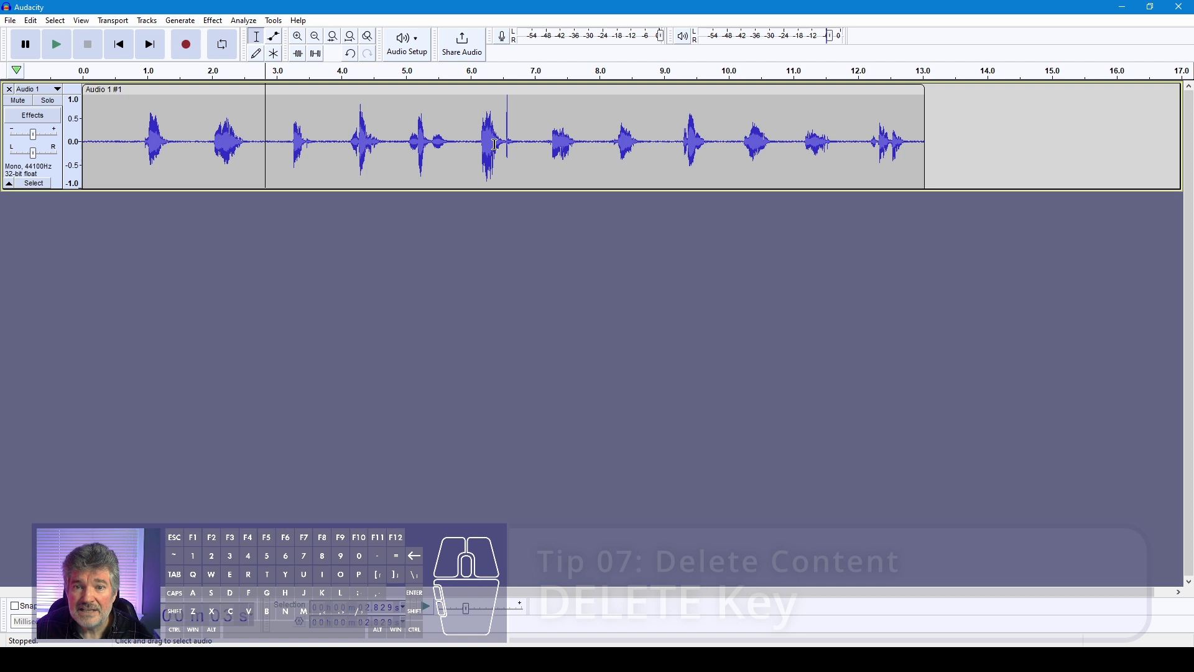
- Select the word near 6.3 seconds with its trailing click and zoom in on it
left_click_drag(474, 131, 550, 137)
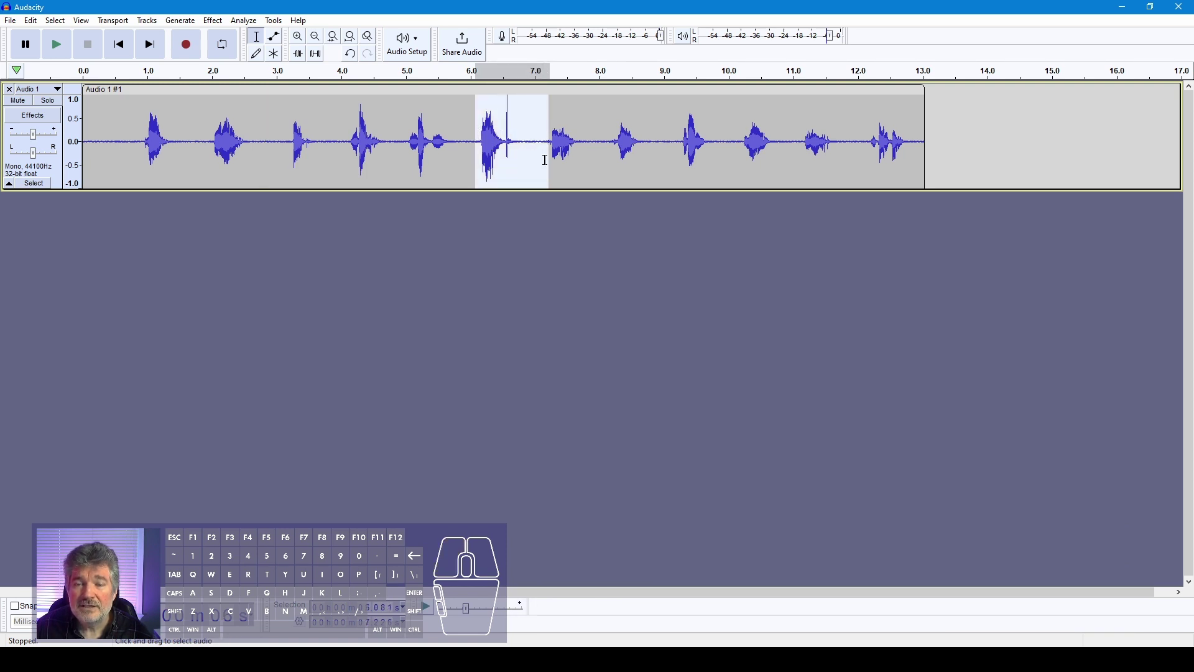
left_click(541, 138)
left_click_drag(472, 117, 536, 120)
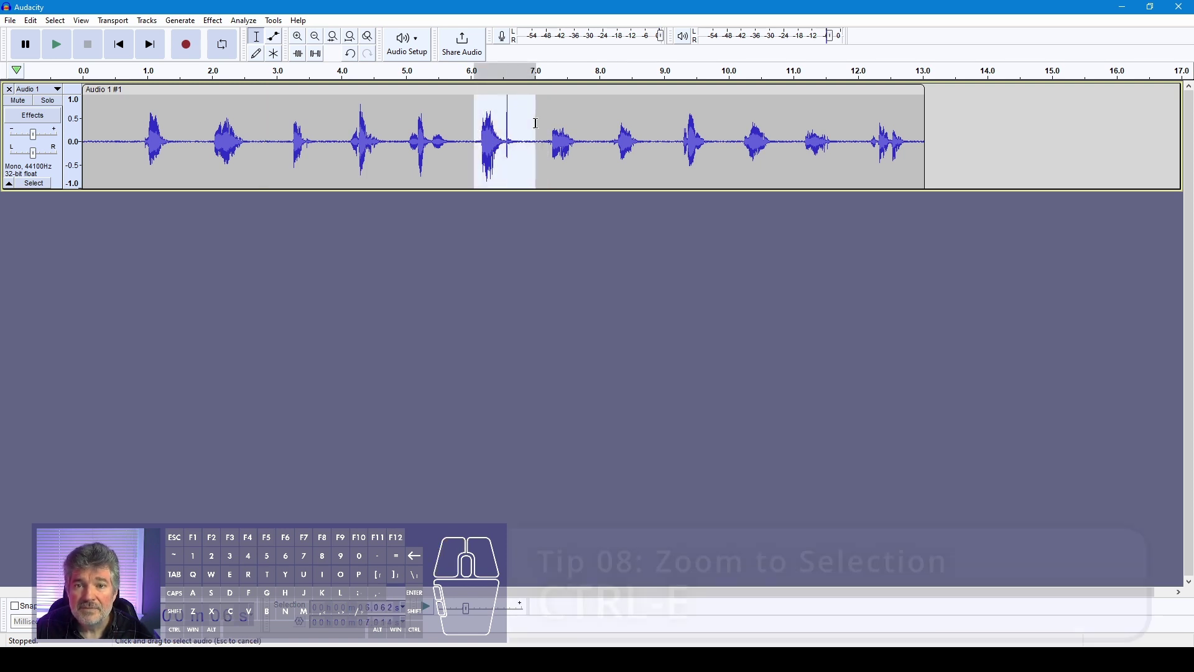
key("ctrl+f")
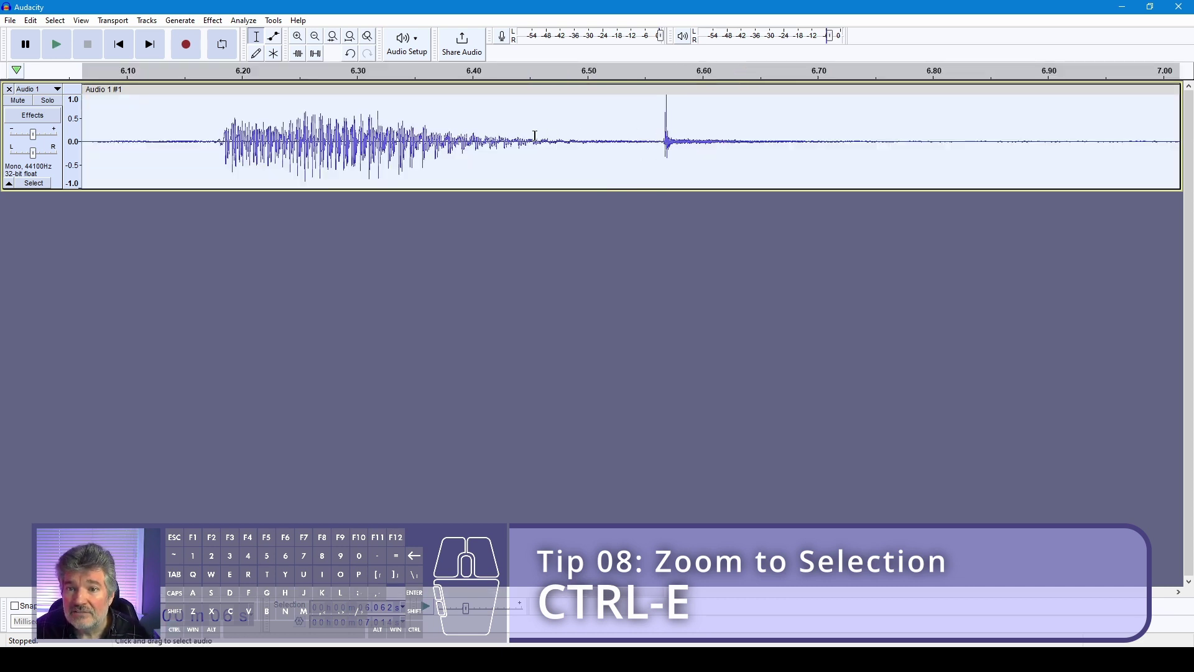
left_click(410, 129)
- Select the sharp click up to 6.80 seconds and silence it
left_click_drag(501, 123, 633, 125)
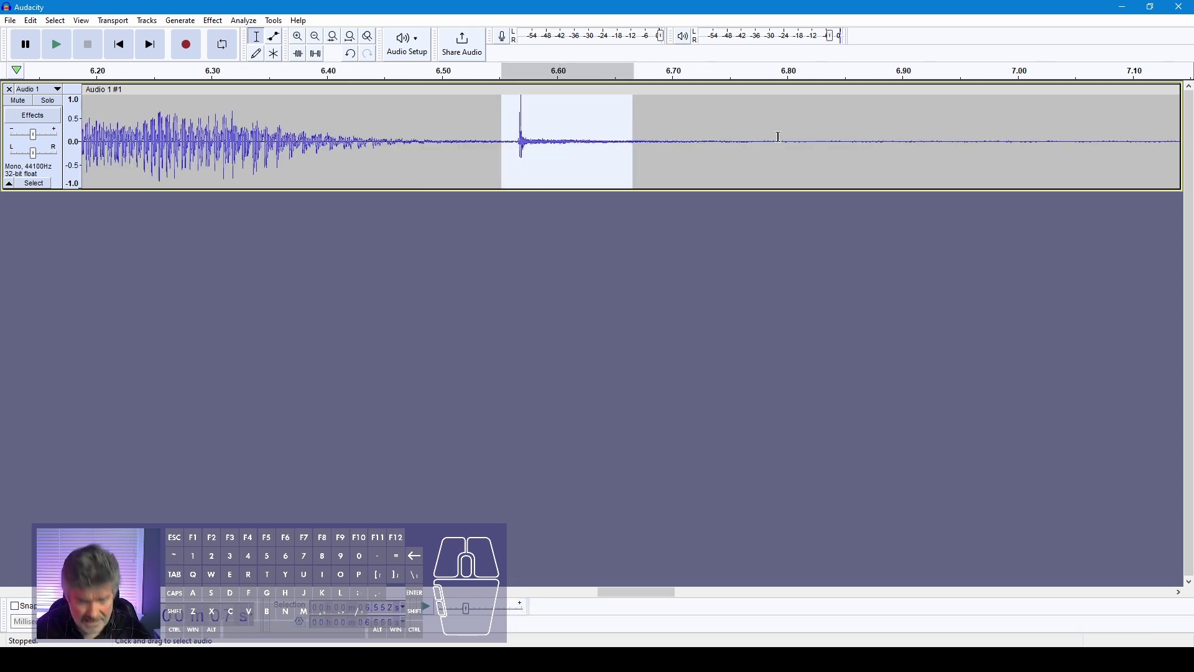
left_click(789, 136)
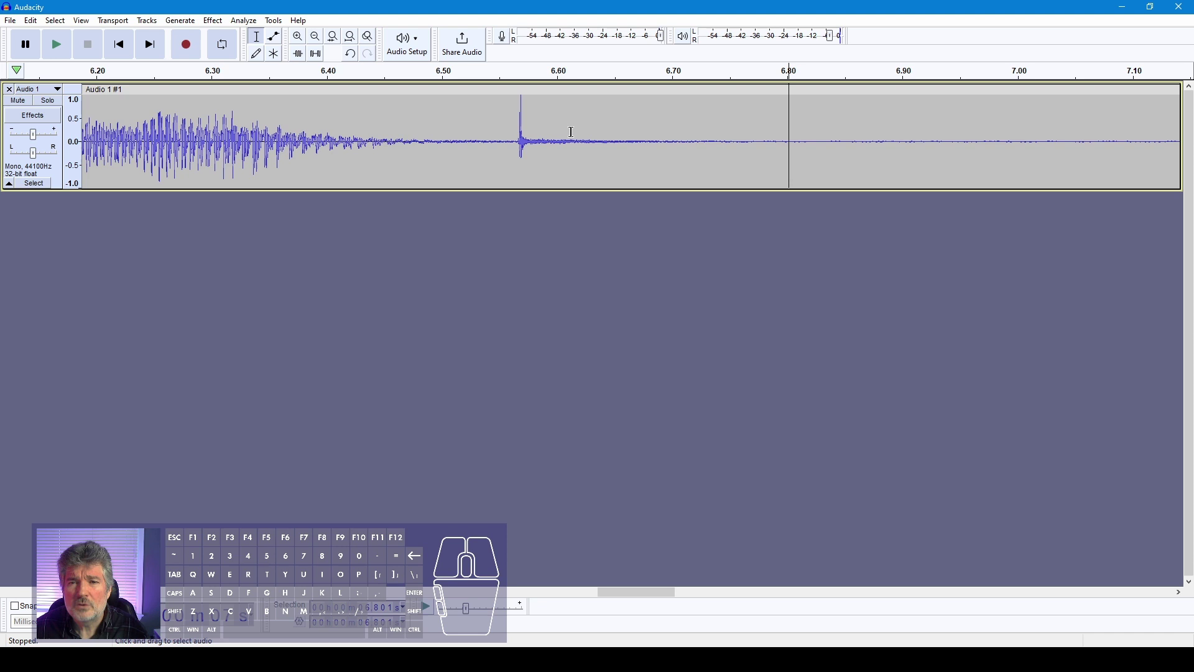
double_click(737, 136)
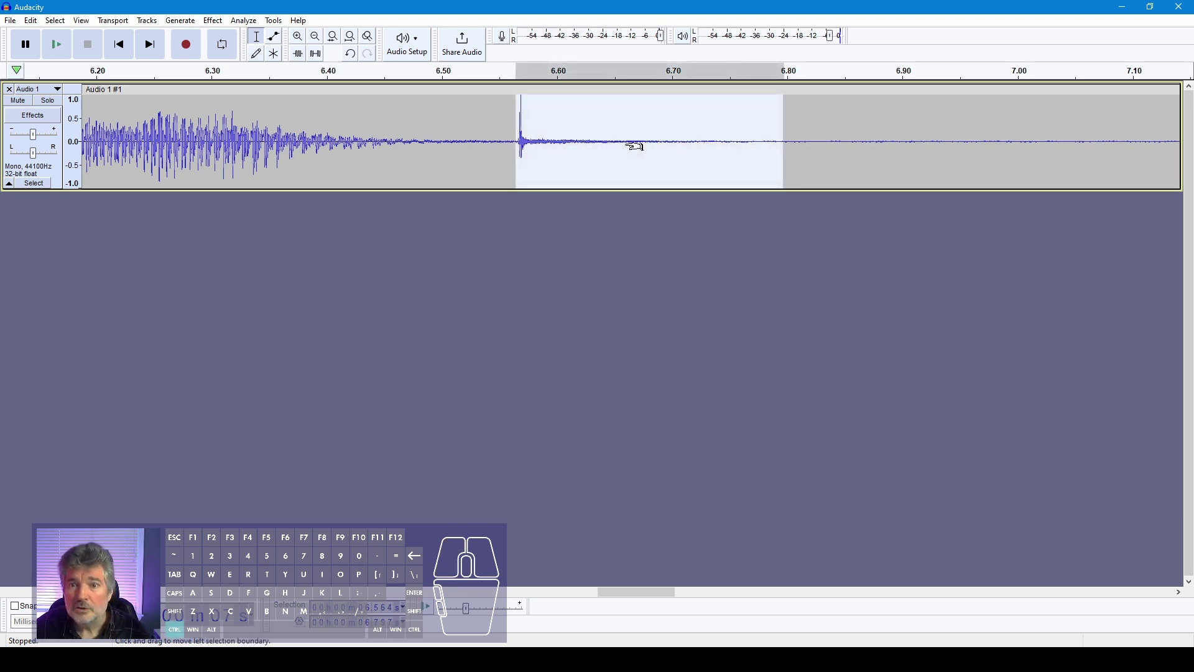
key("ctrl+f")
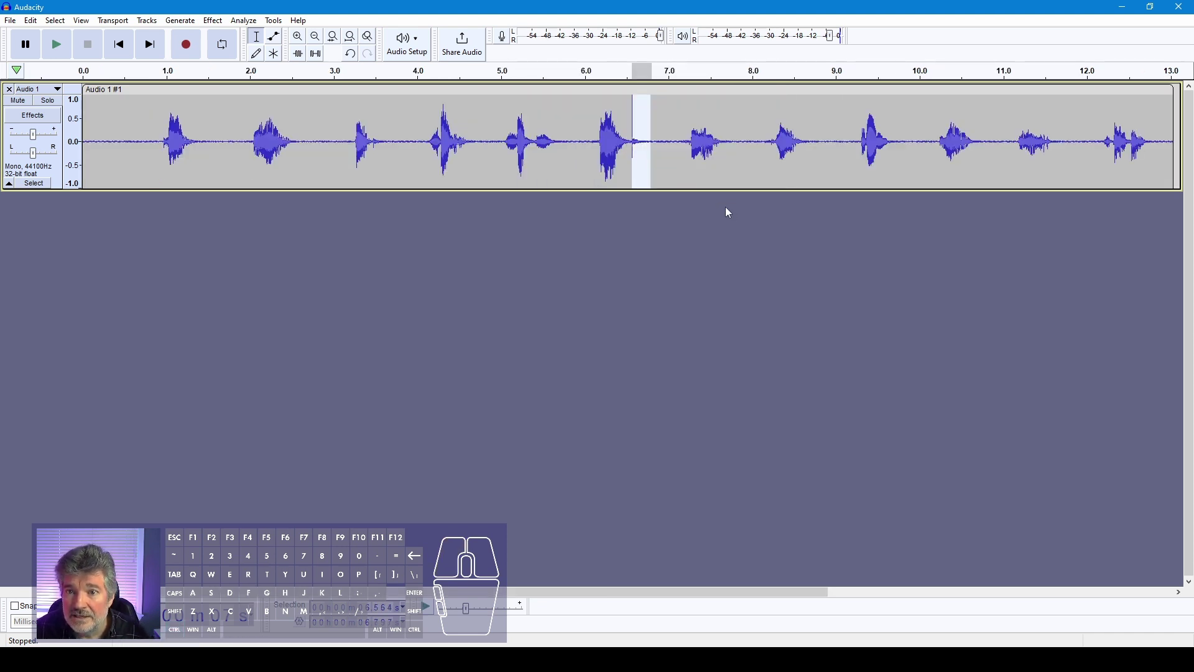
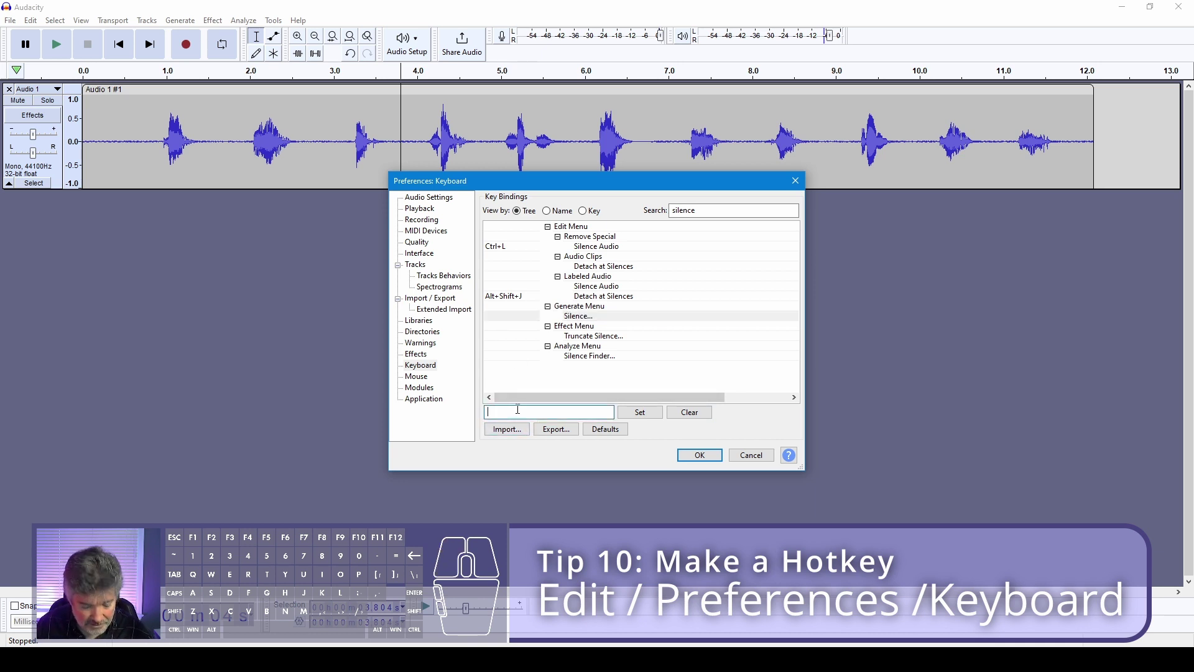
- Assign Alt+S as the keyboard shortcut for Generate Silence
key("alt+s")
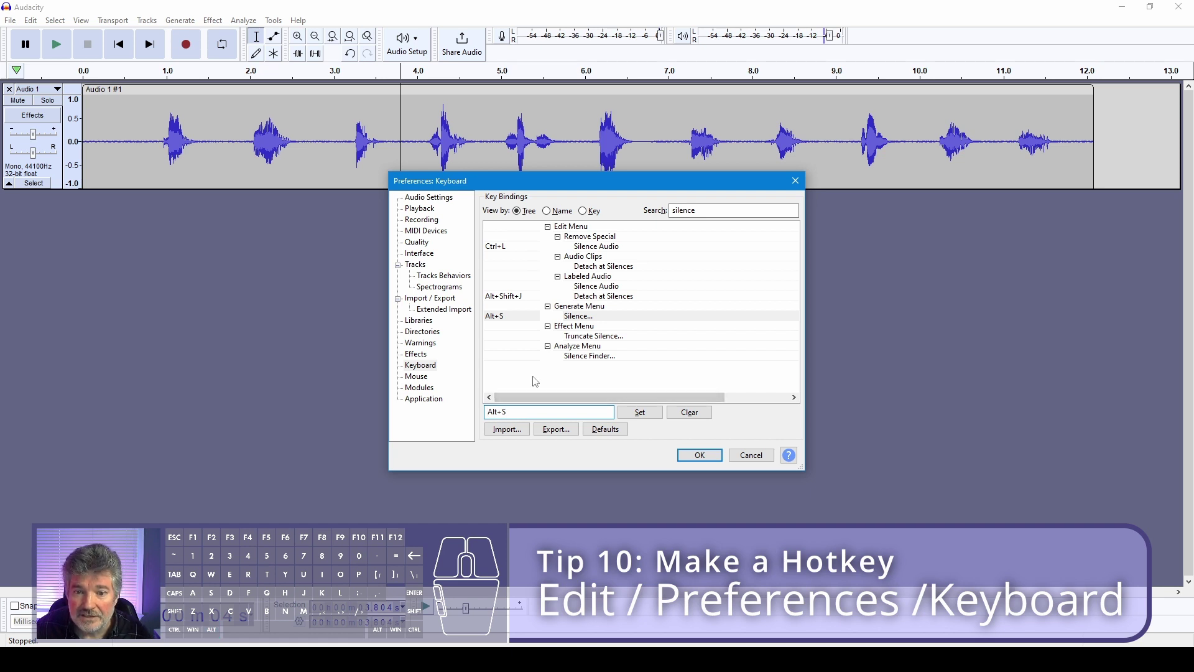
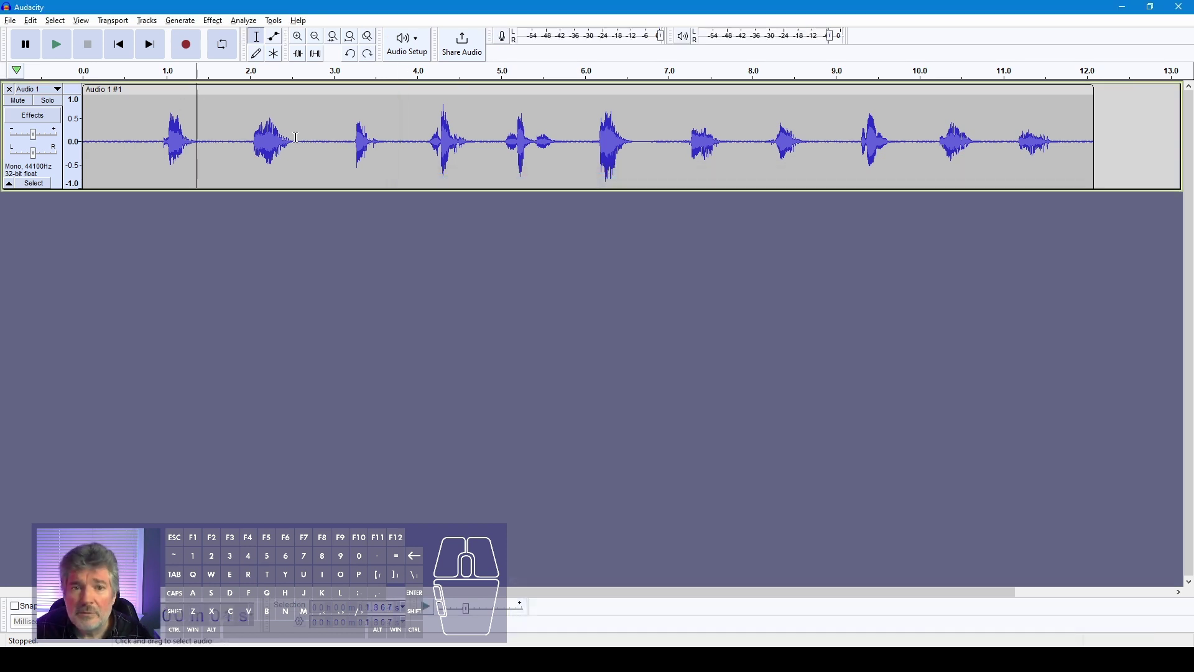
- Select the entire countdown clip for normalizing
double_click(295, 134)
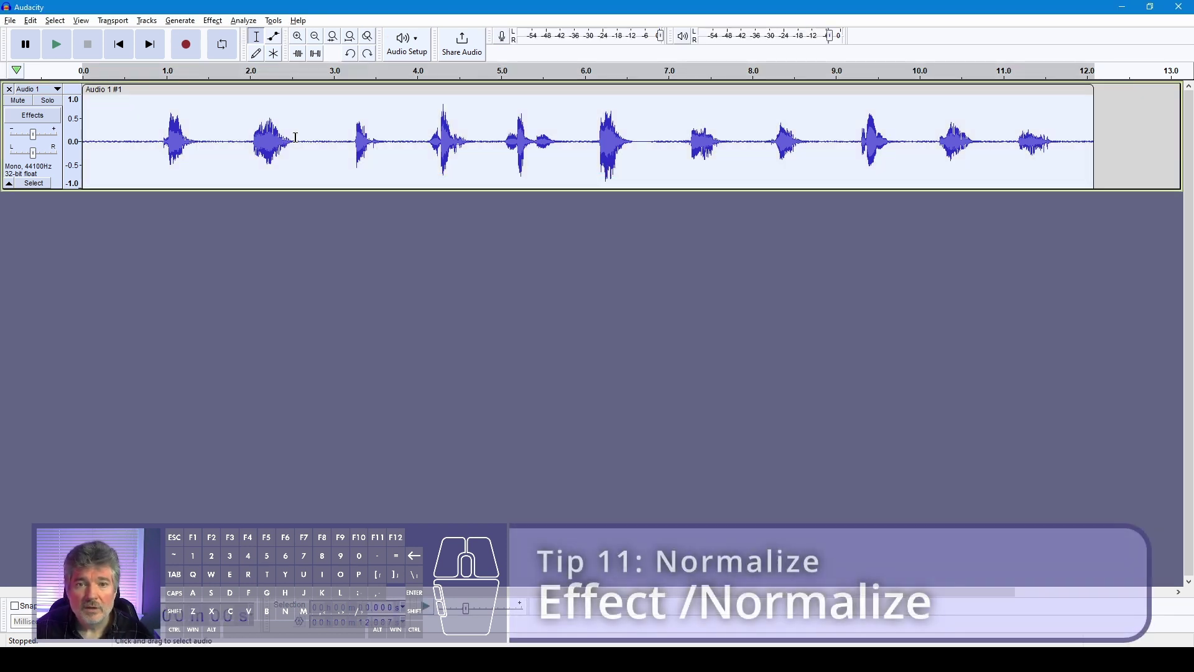
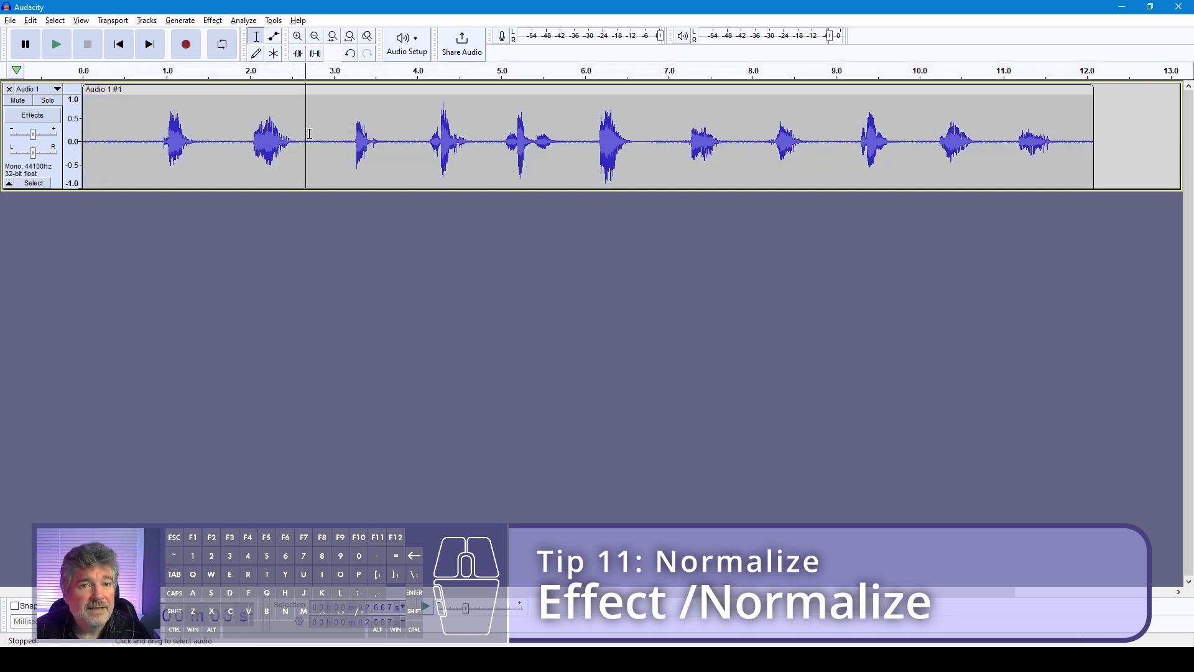
- Copy the whole countdown and paste it as a second track
double_click(327, 121)
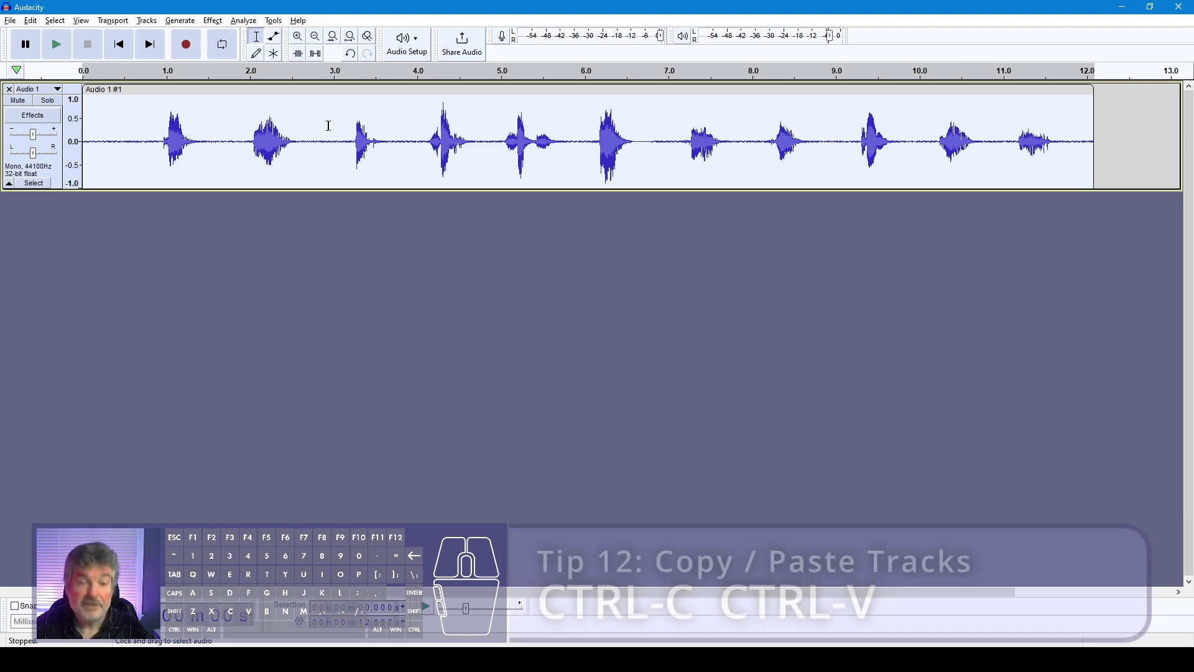
key("ctrl+c")
left_click(363, 253)
key("ctrl+v")
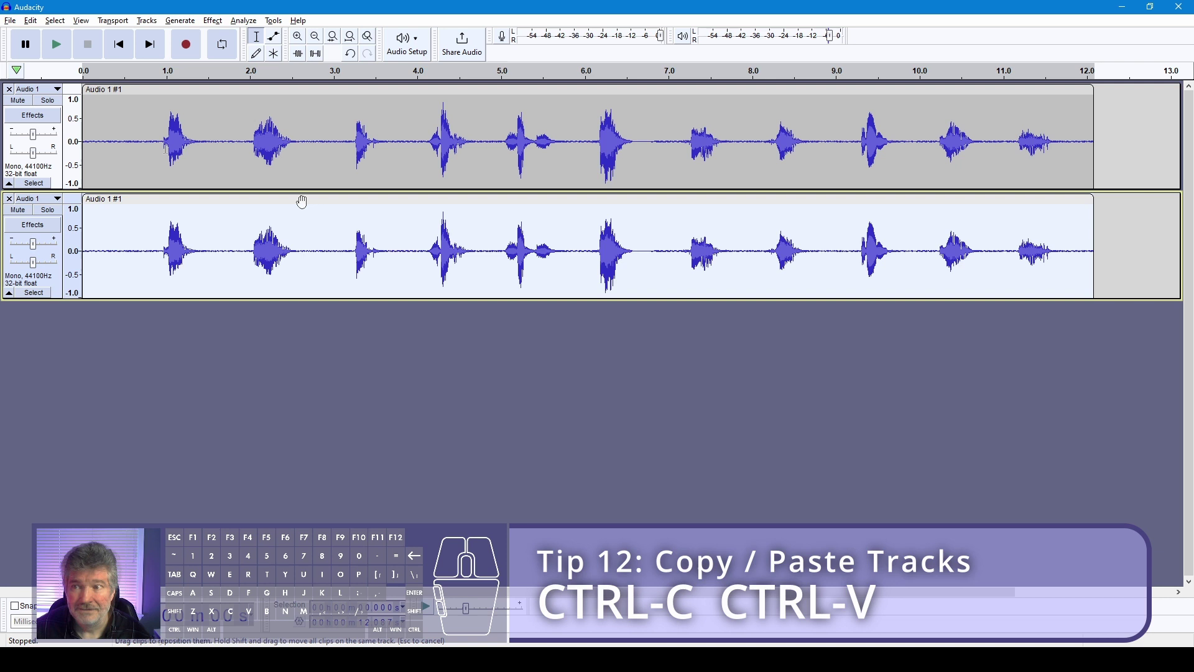
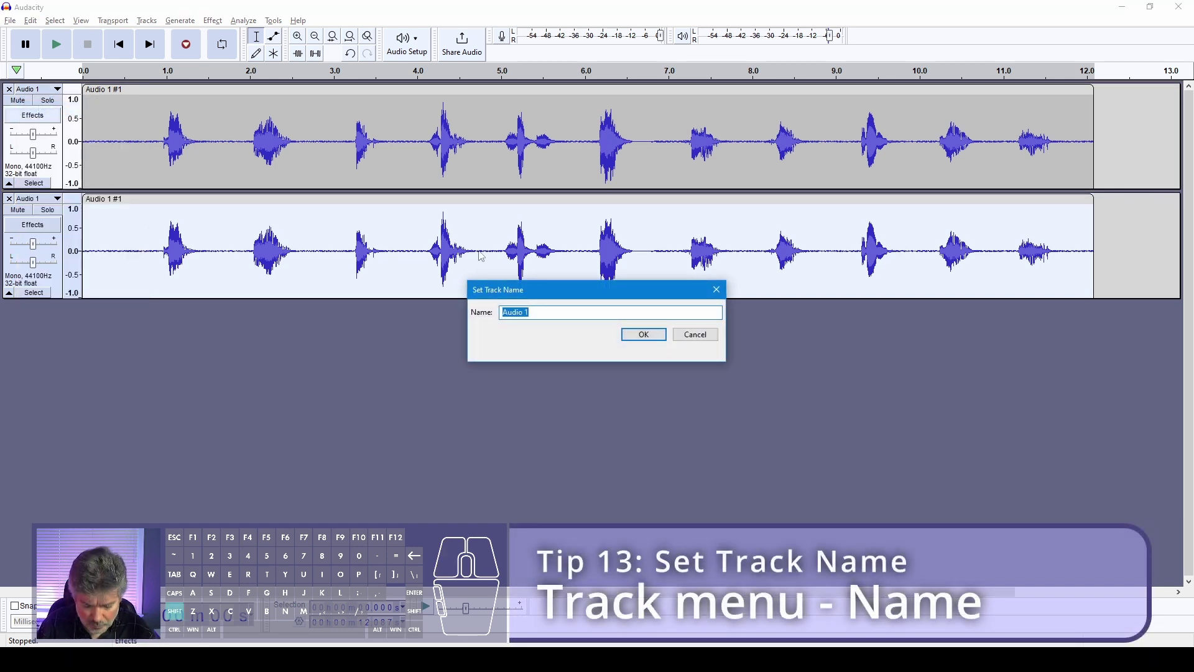
- Rename the top track to Original
key("i")
key("l")
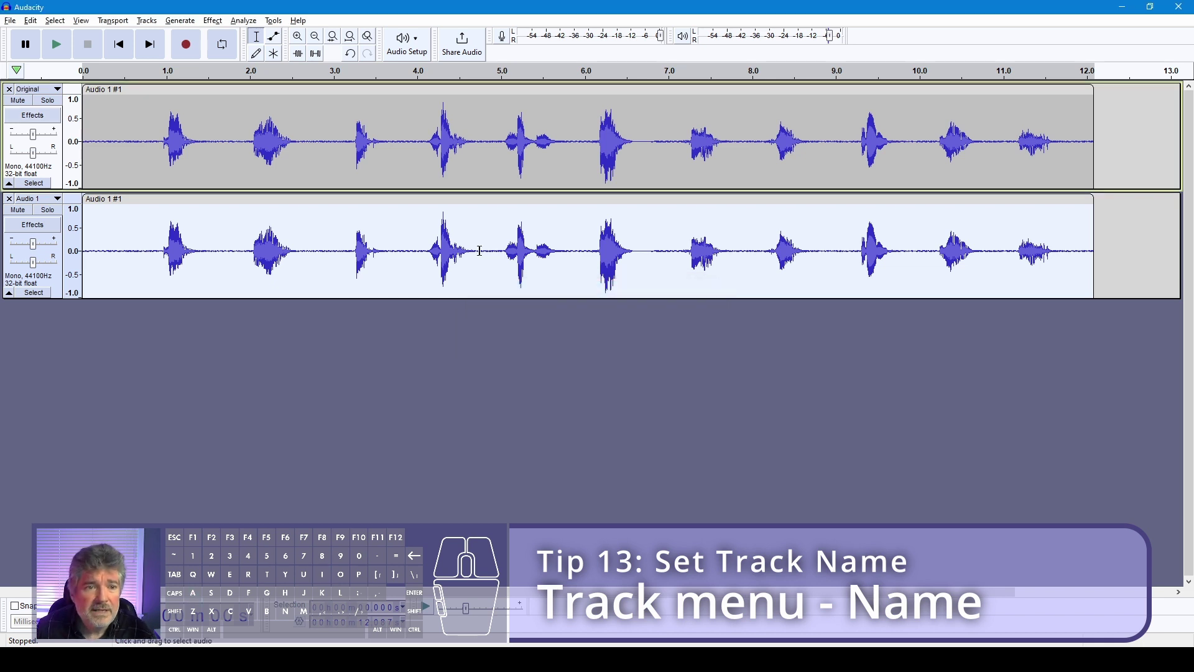
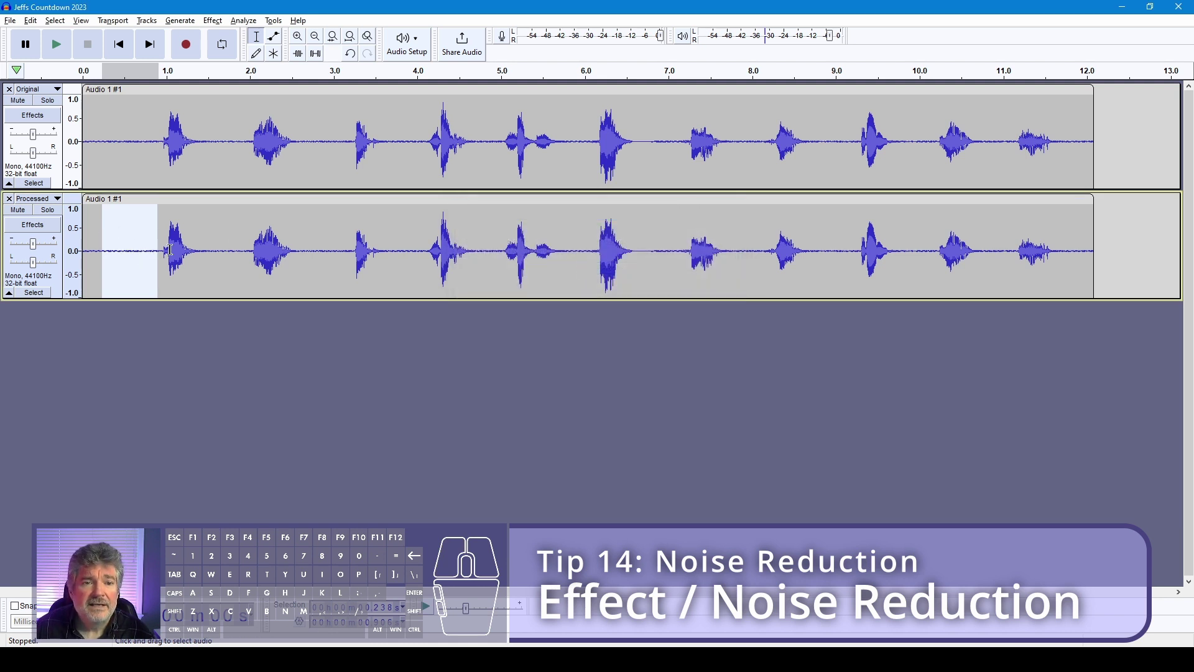
- Select the whole Processed clip for noise reduction, then solo the Processed track
double_click(168, 245)
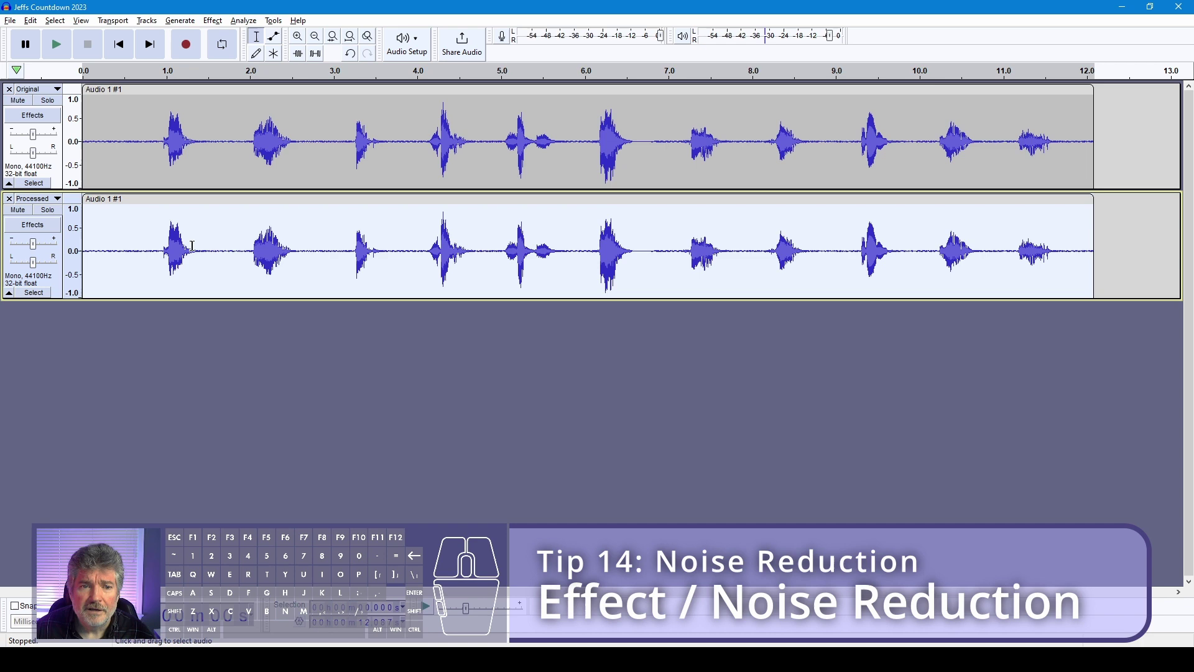
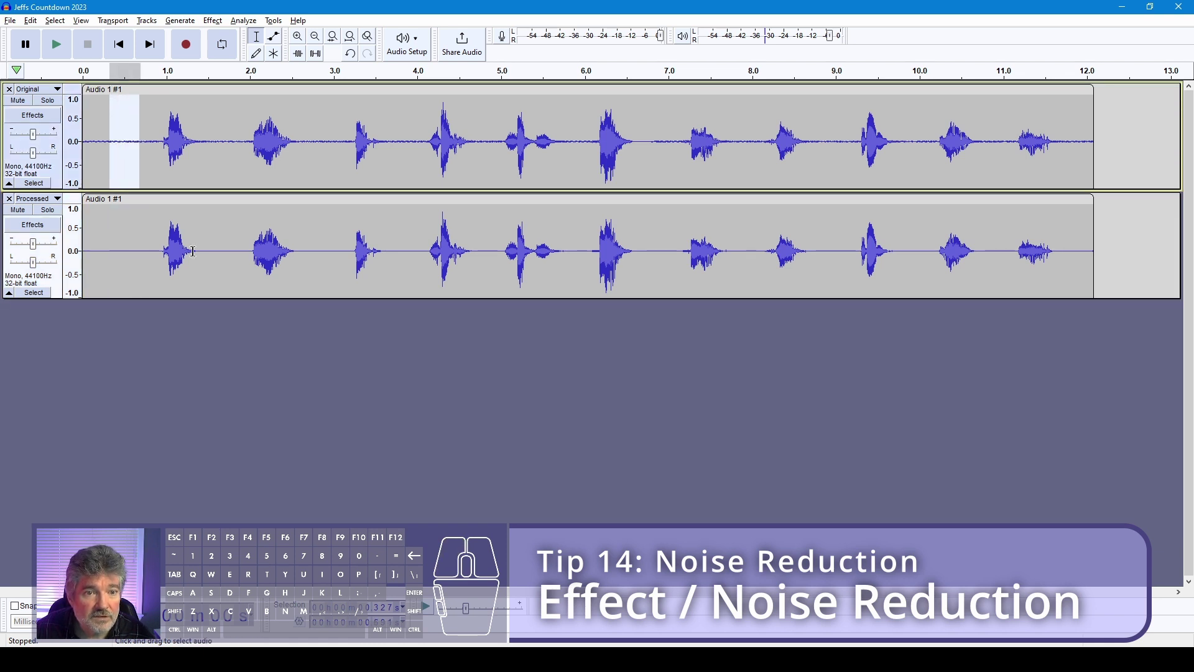
left_click(145, 242)
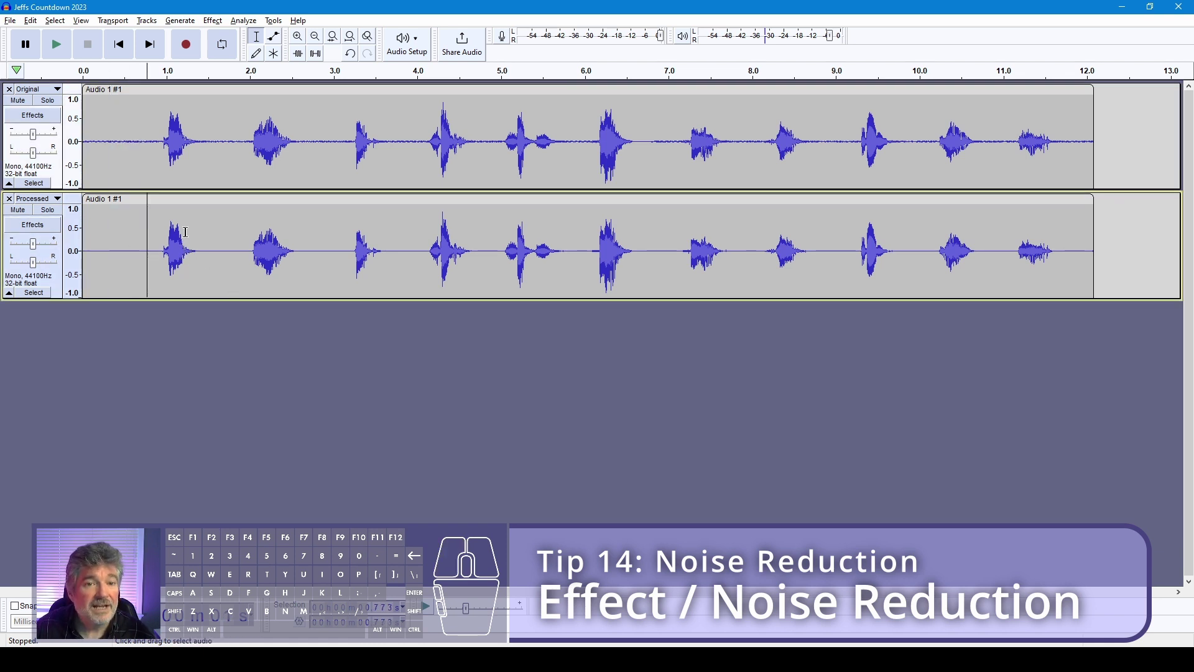
left_click(92, 131)
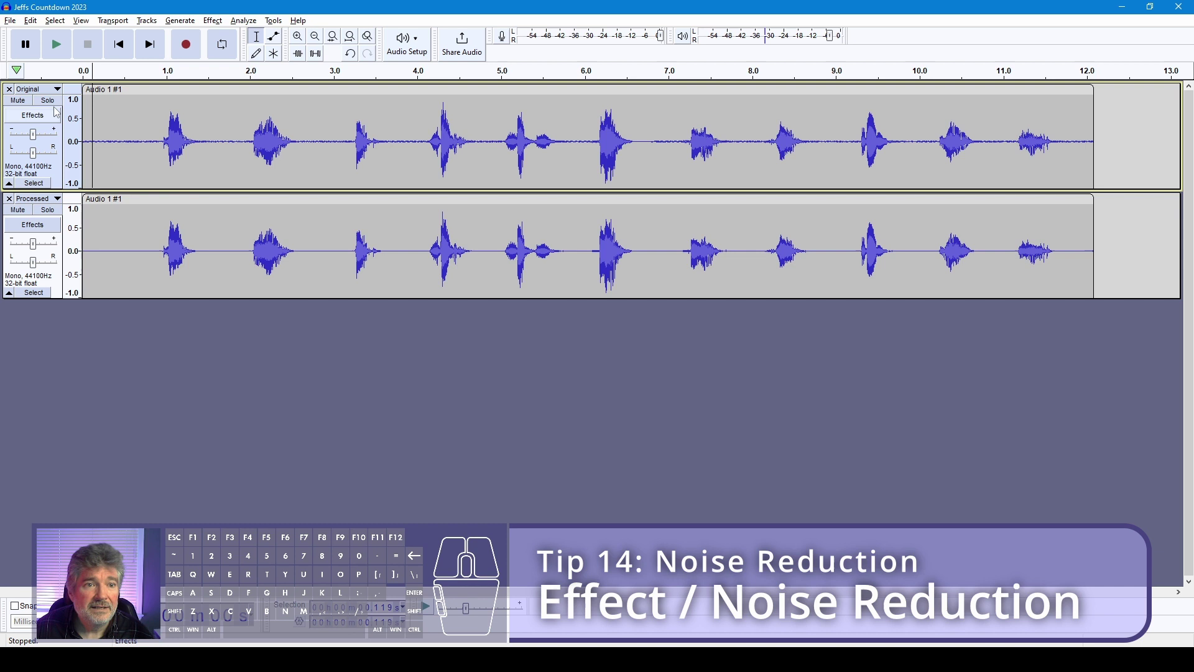
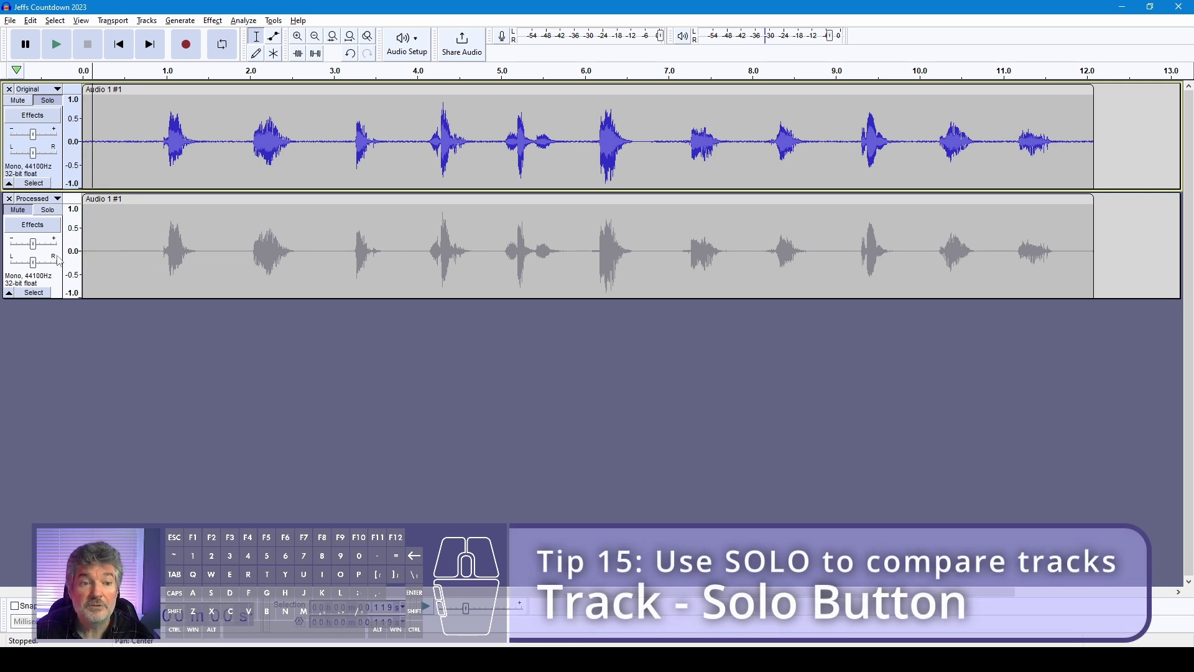
- Play the countdown to compare the soloed track against the other
key("space")
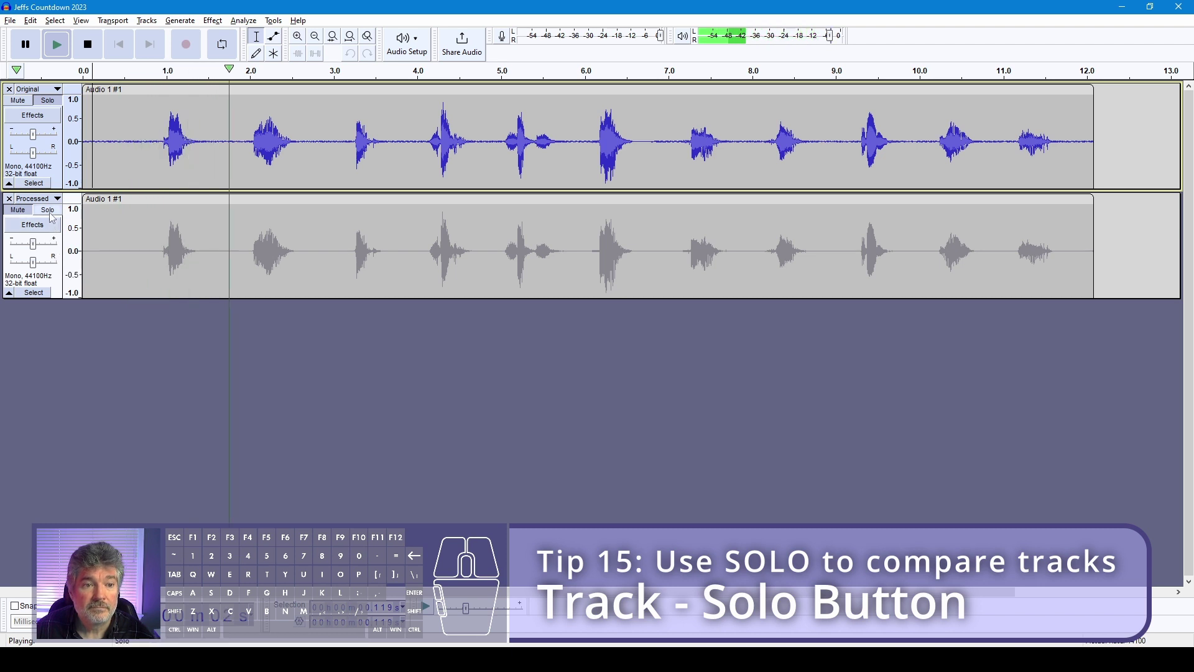
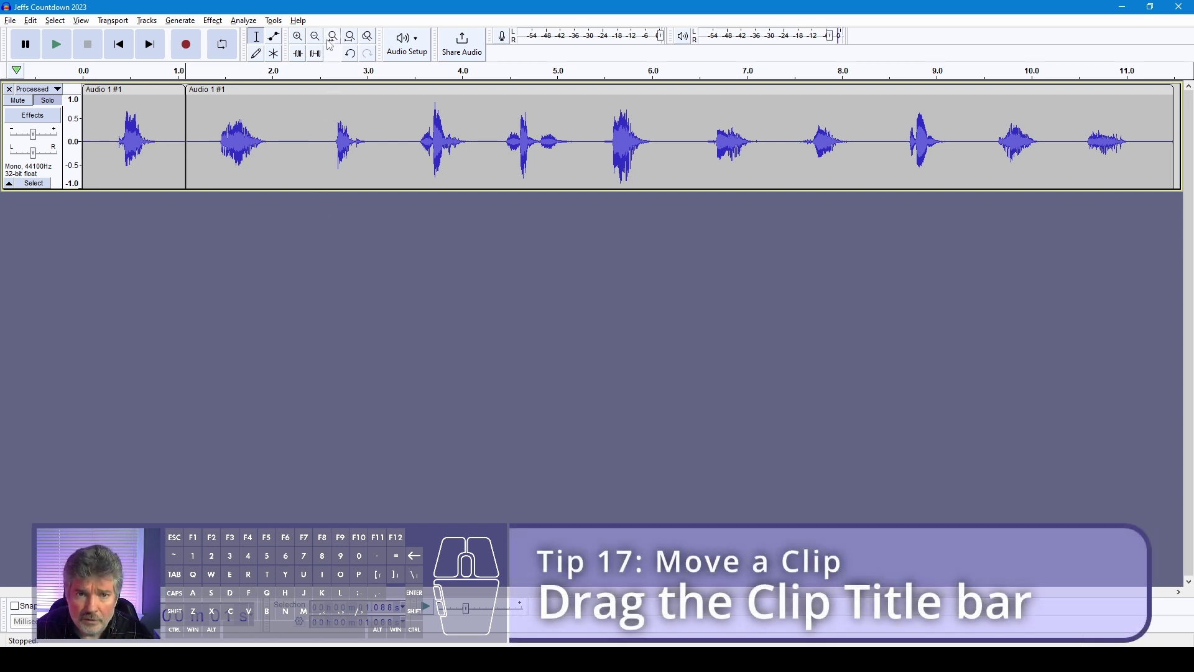
- Slide the clip after the first word later on the timeline, leaving a gap
left_click_drag(302, 91, 430, 90)
left_click_drag(403, 90, 274, 90)
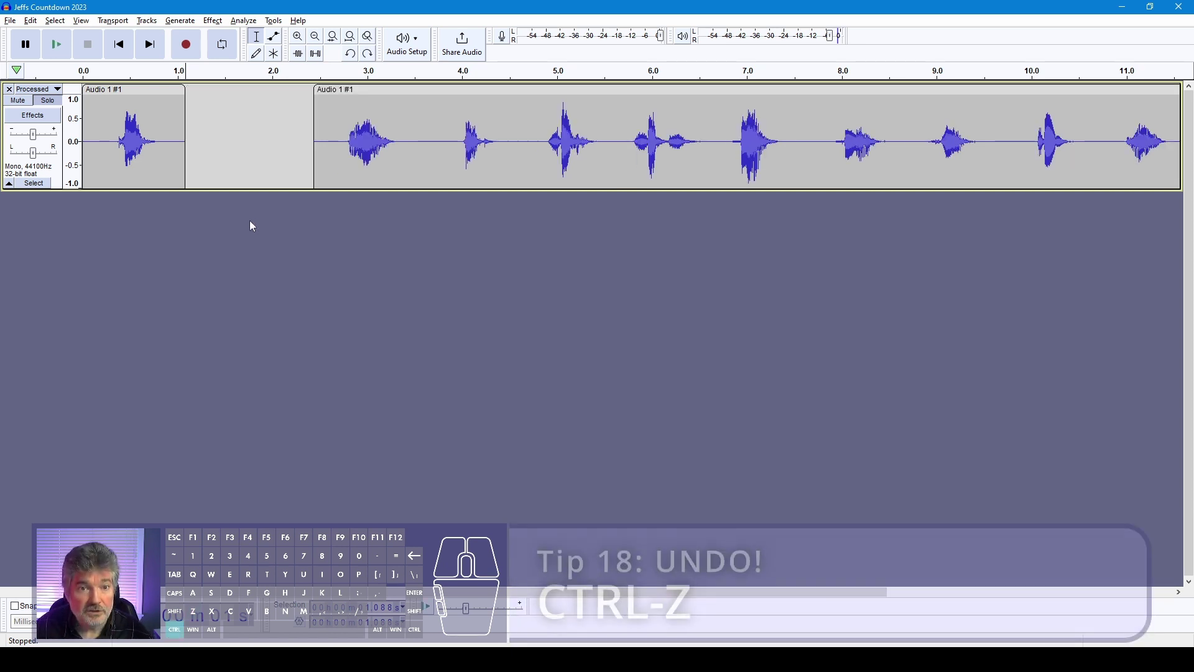
- Undo the clip move, then Split New the second through fifth words onto their own tracks
key("ctrl+z")
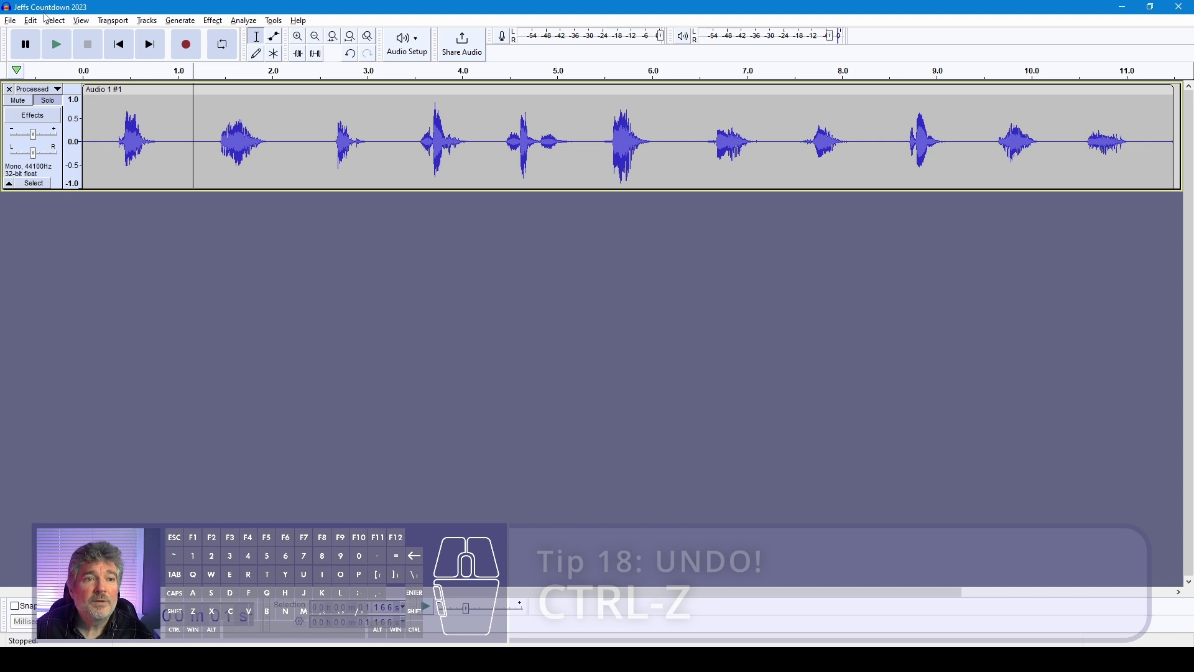
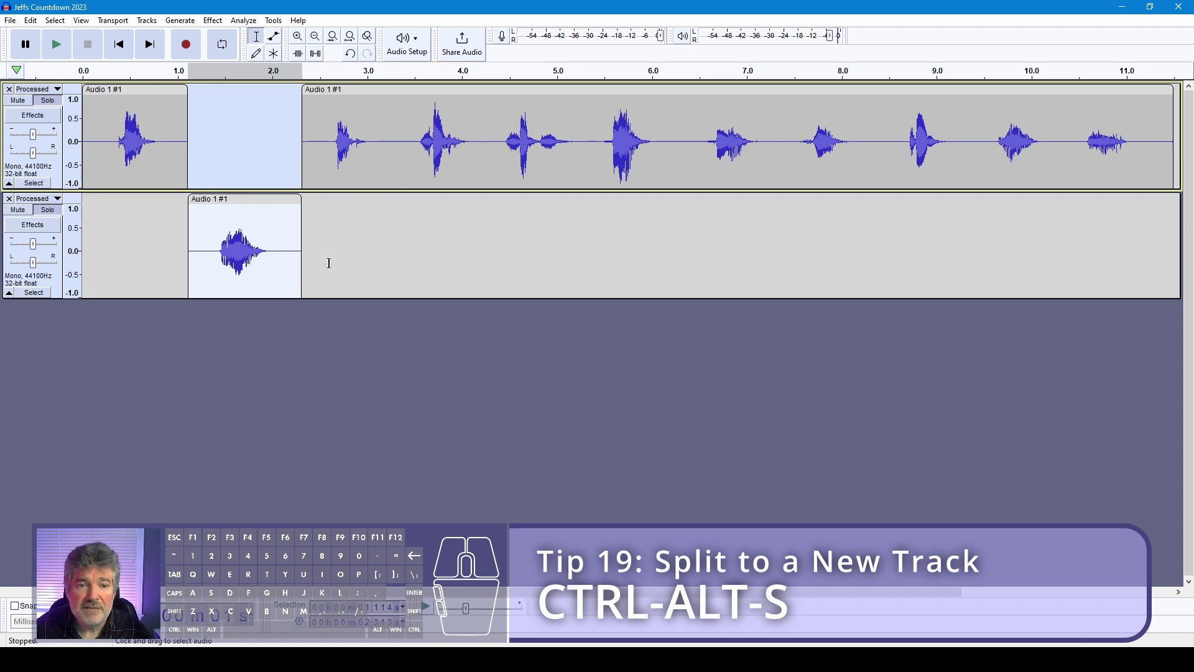
left_click_drag(393, 149, 284, 152)
key("ctrl+alt+s")
left_click_drag(483, 143, 385, 148)
key("ctrl+alt+s")
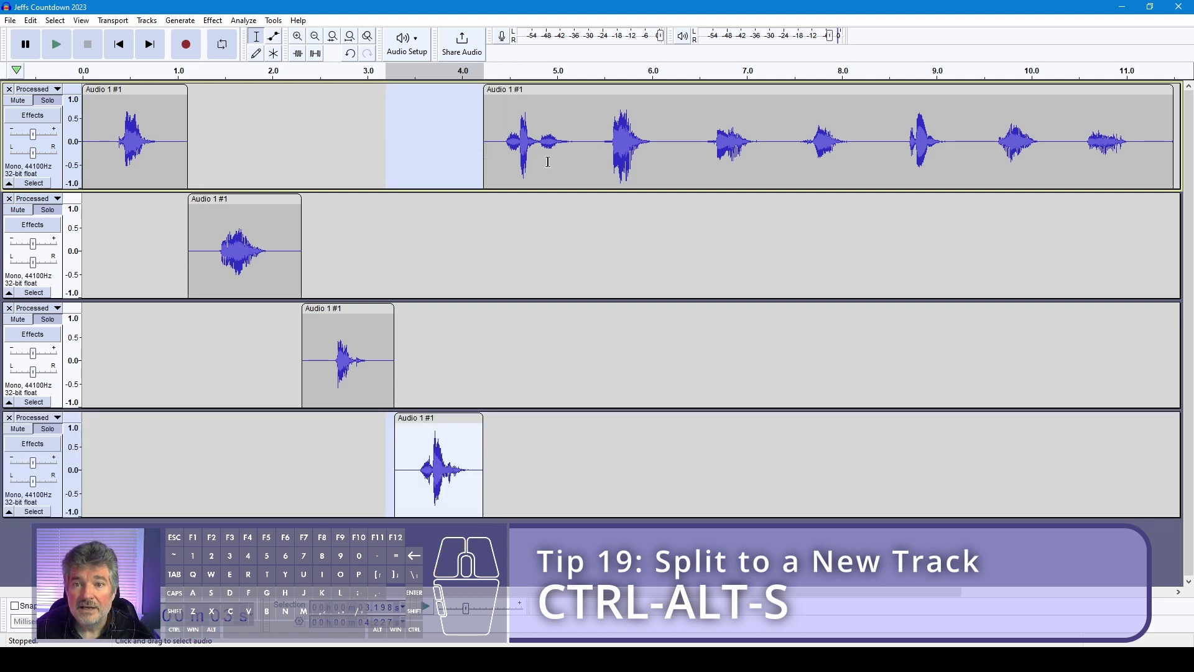
left_click_drag(587, 152, 462, 153)
key("ctrl+alt+s")
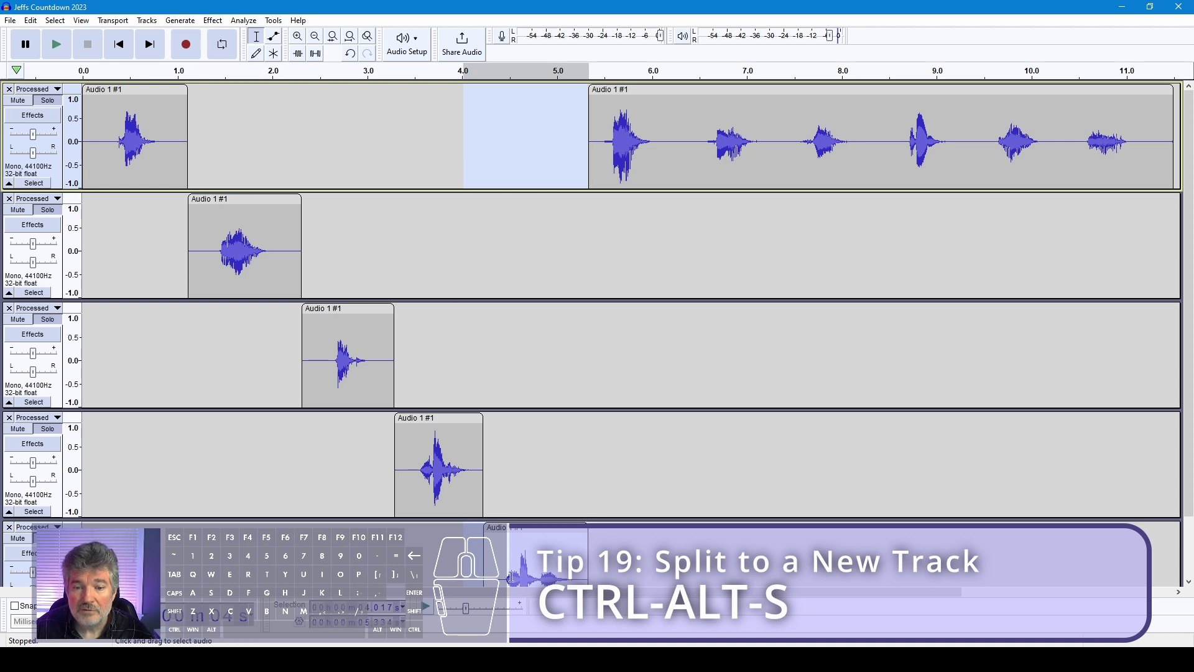
left_click(687, 149)
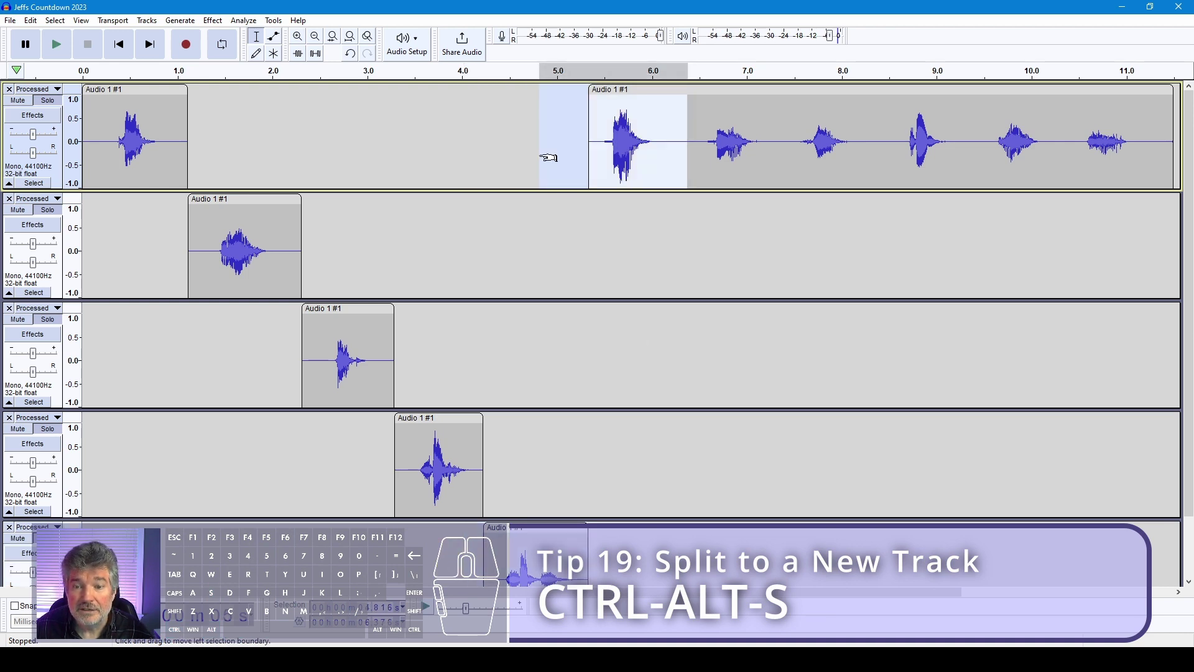
key("ctrl+alt+s")
- Scroll down and Split New the next word onto its own track, completing the staggered staircase
middle_click(689, 282)
middle_click(689, 284)
scroll("down", 3)
middle_click(622, 448)
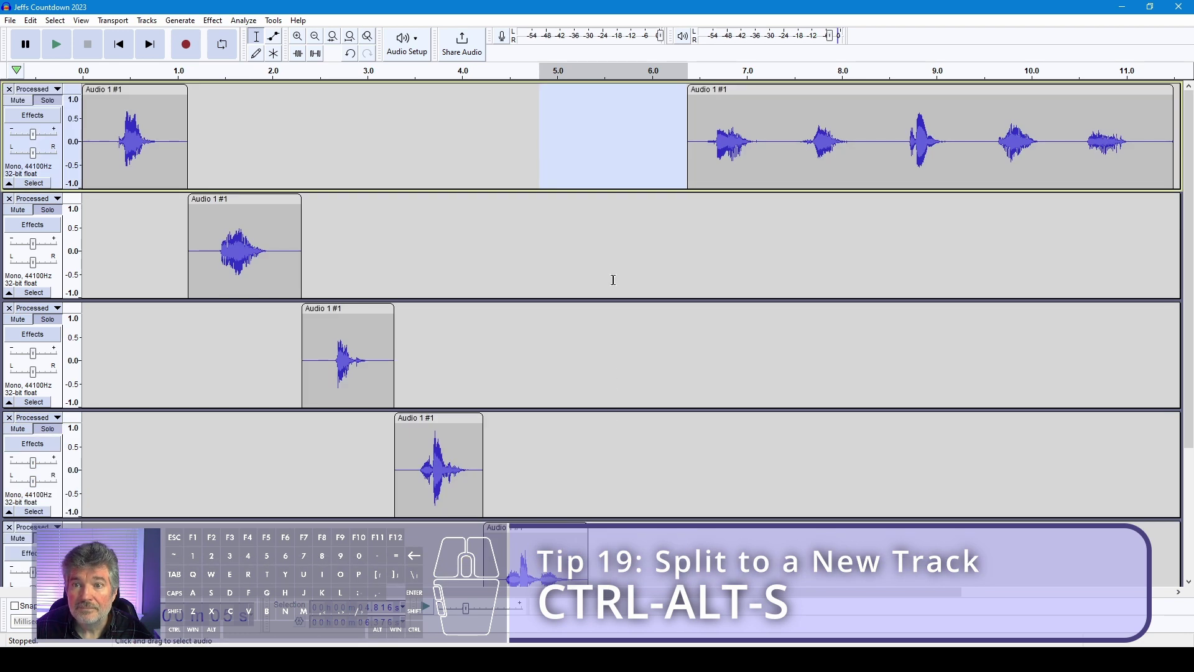
double_click(725, 201)
key("ctrl+alt+s")
middle_click(428, 417)
scroll("down", 3)
middle_click(430, 417)
middle_click(436, 415)
left_click(295, 156)
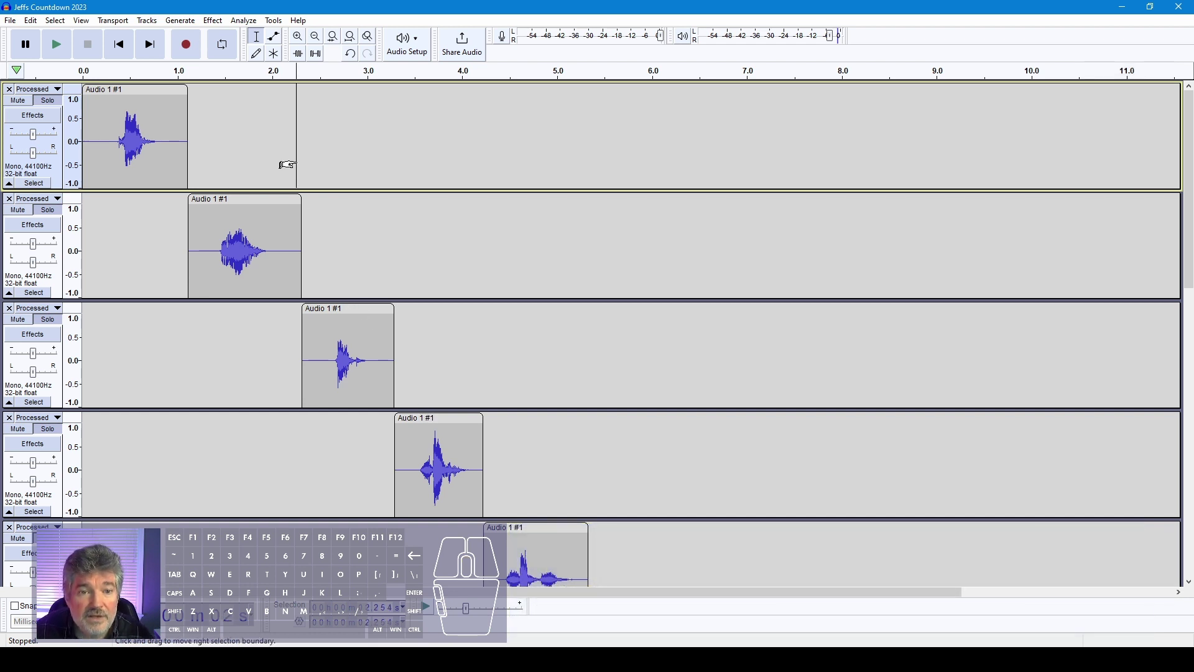
- Fit every word track into the window height and play back the split countdown
key("ctrl+f")
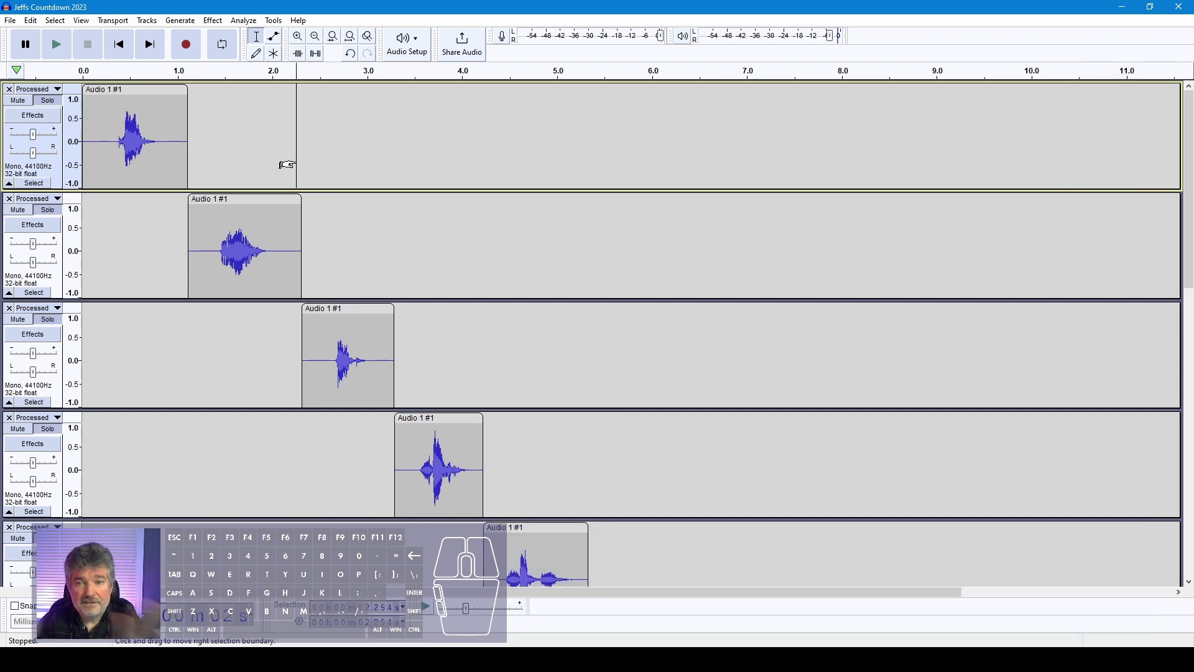
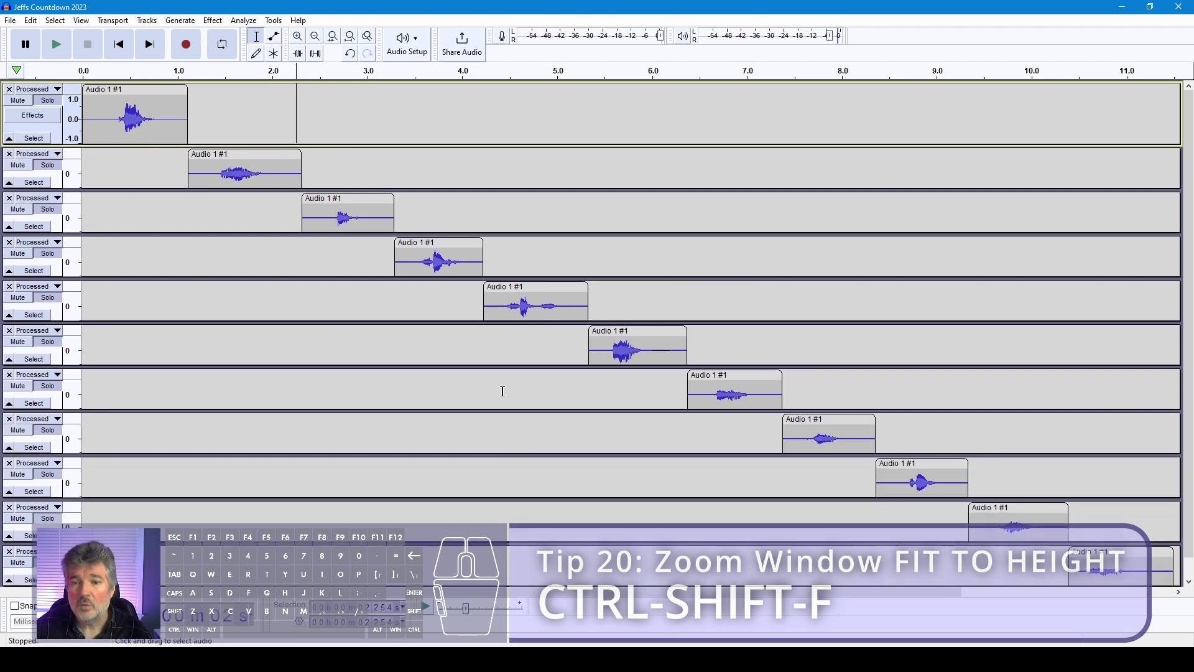
left_click(265, 119)
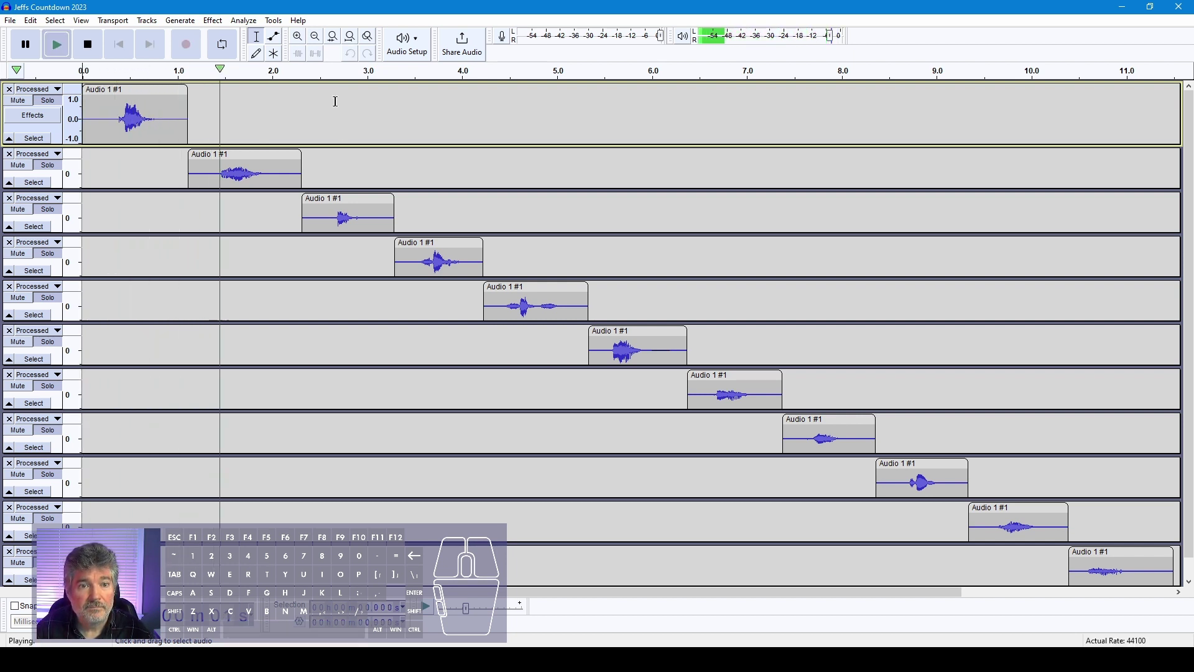
- Drag the word clips into reverse time order so the countdown ends around 11 seconds
key("space")
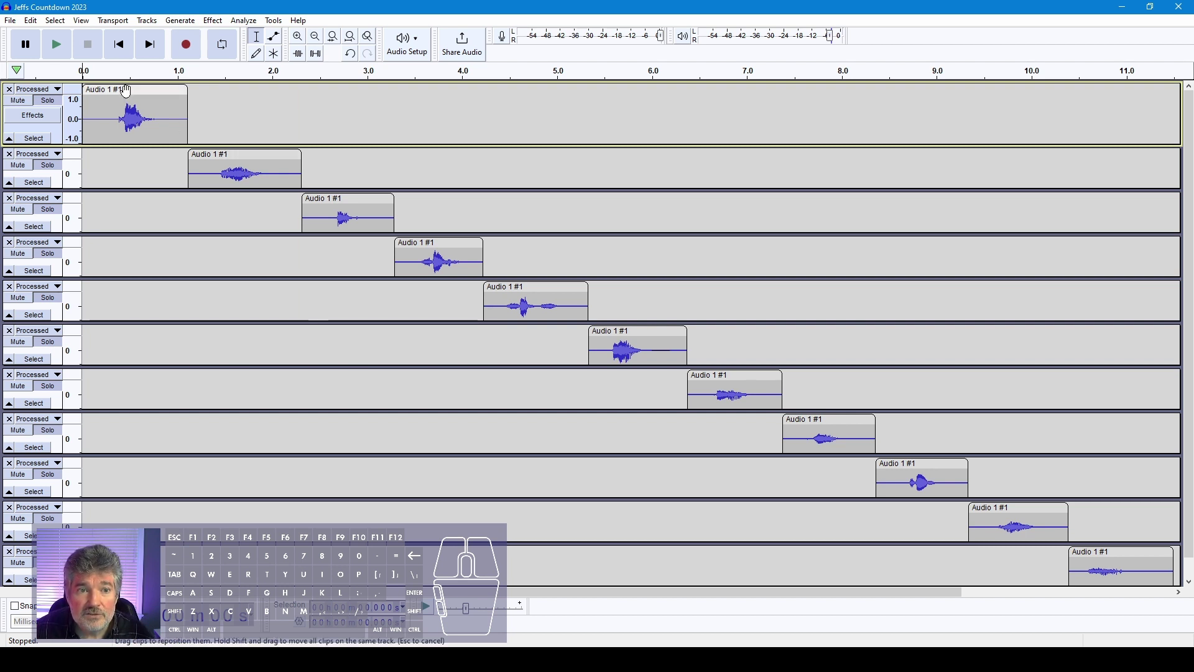
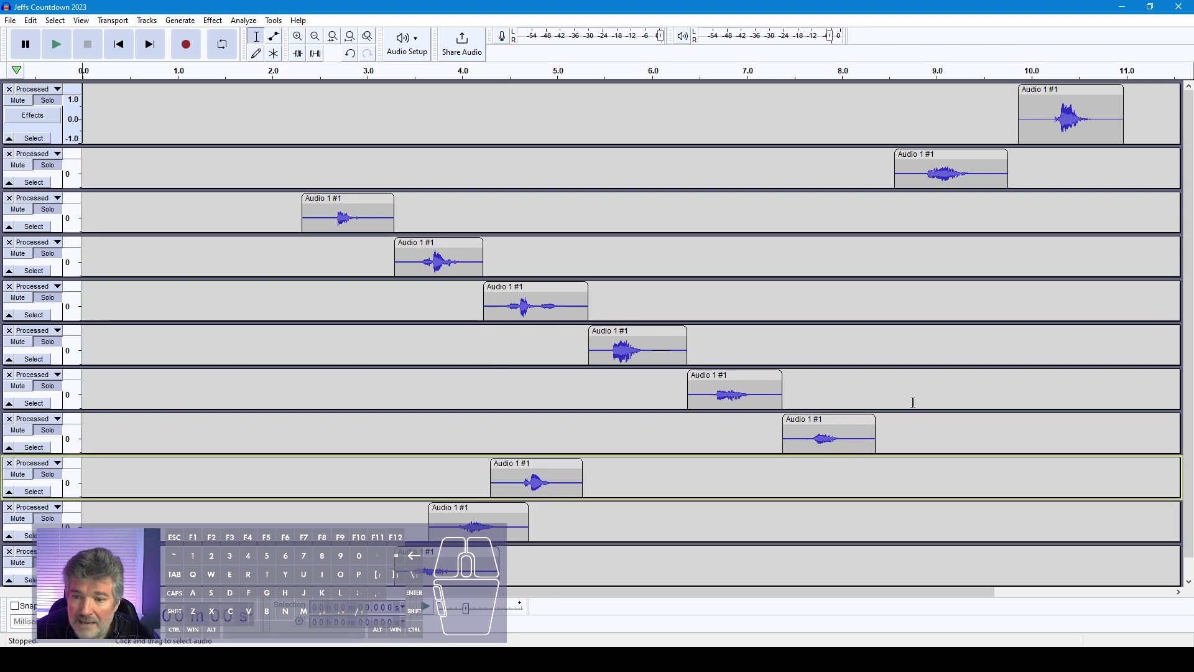
left_click_drag(842, 417, 607, 439)
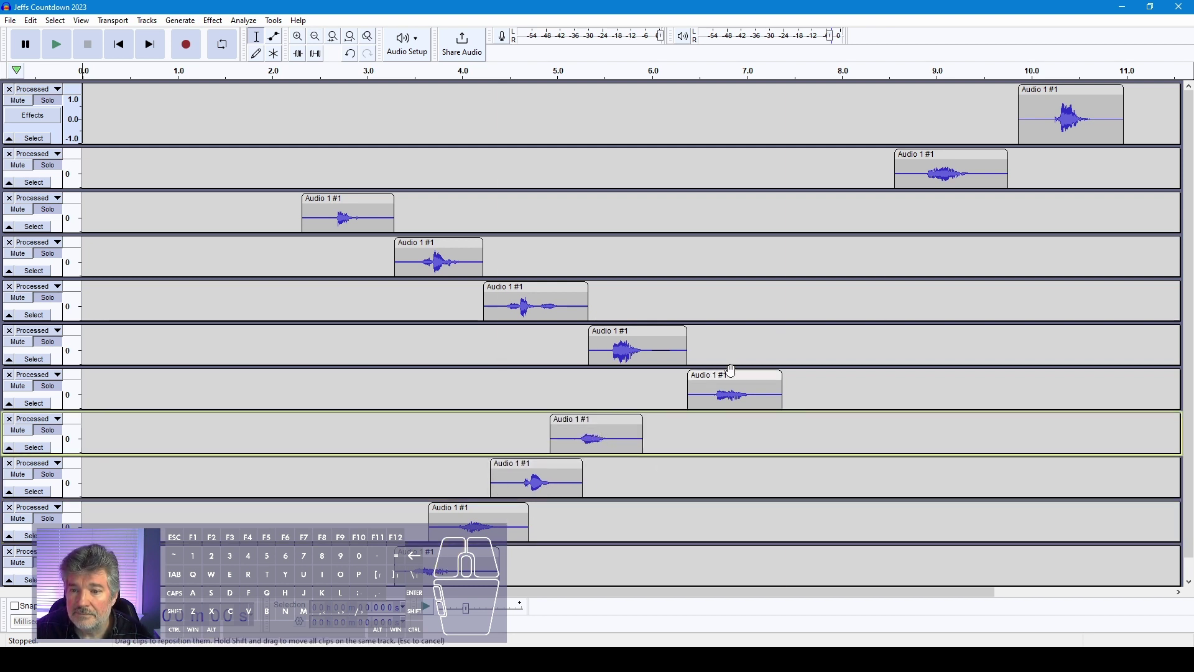
left_click_drag(737, 377, 654, 382)
left_click_drag(662, 331, 747, 336)
left_click(517, 284)
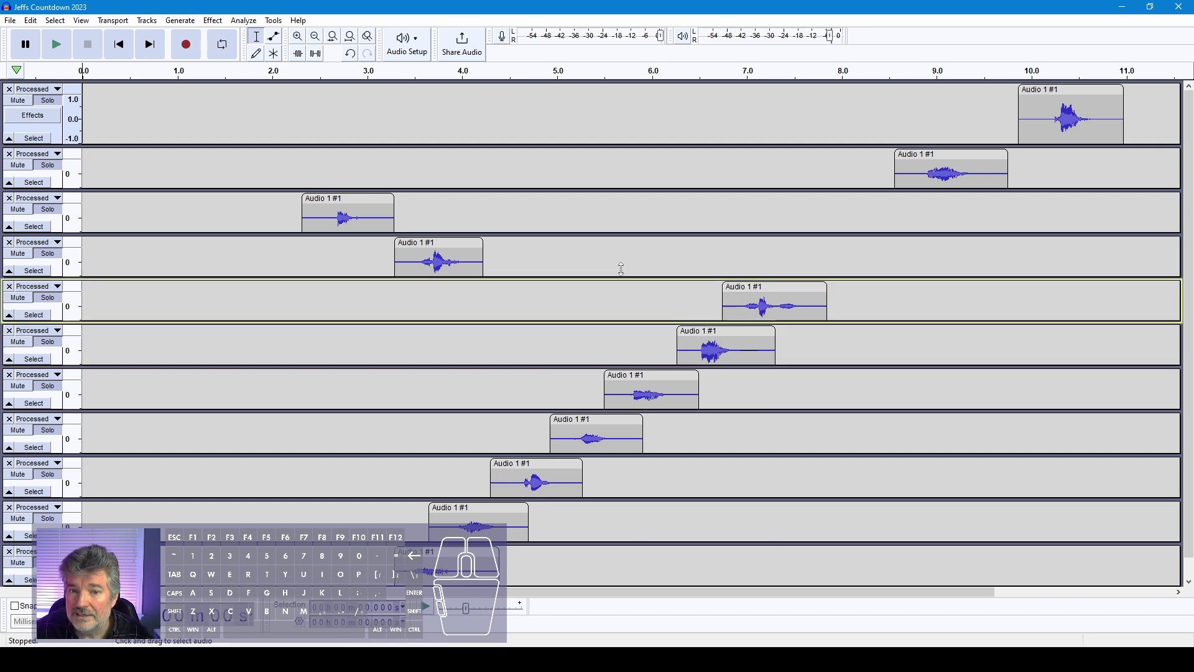
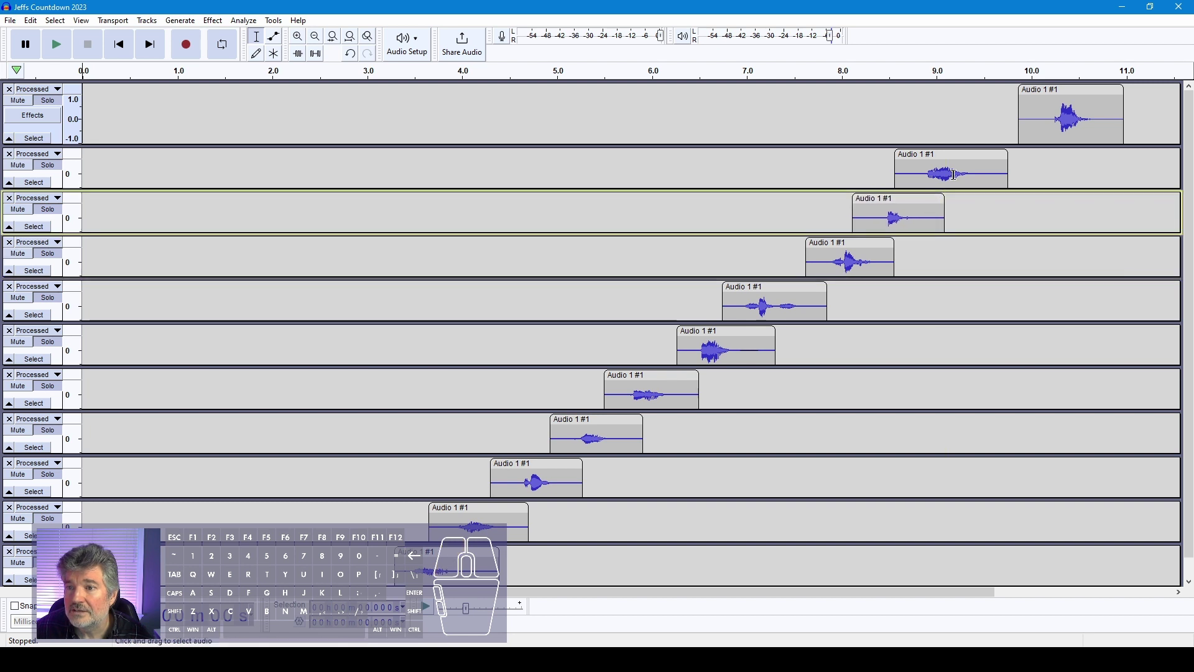
- Play the reversed countdown from a chosen start point and stop
left_click(374, 101)
key("space")
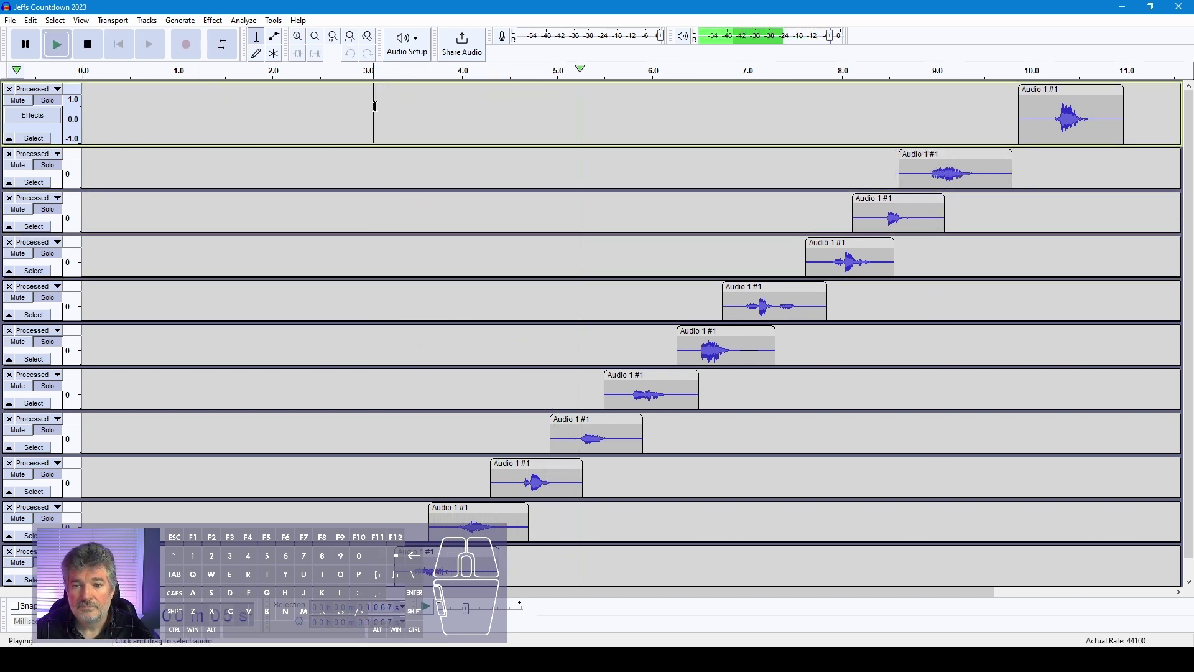
key("space")
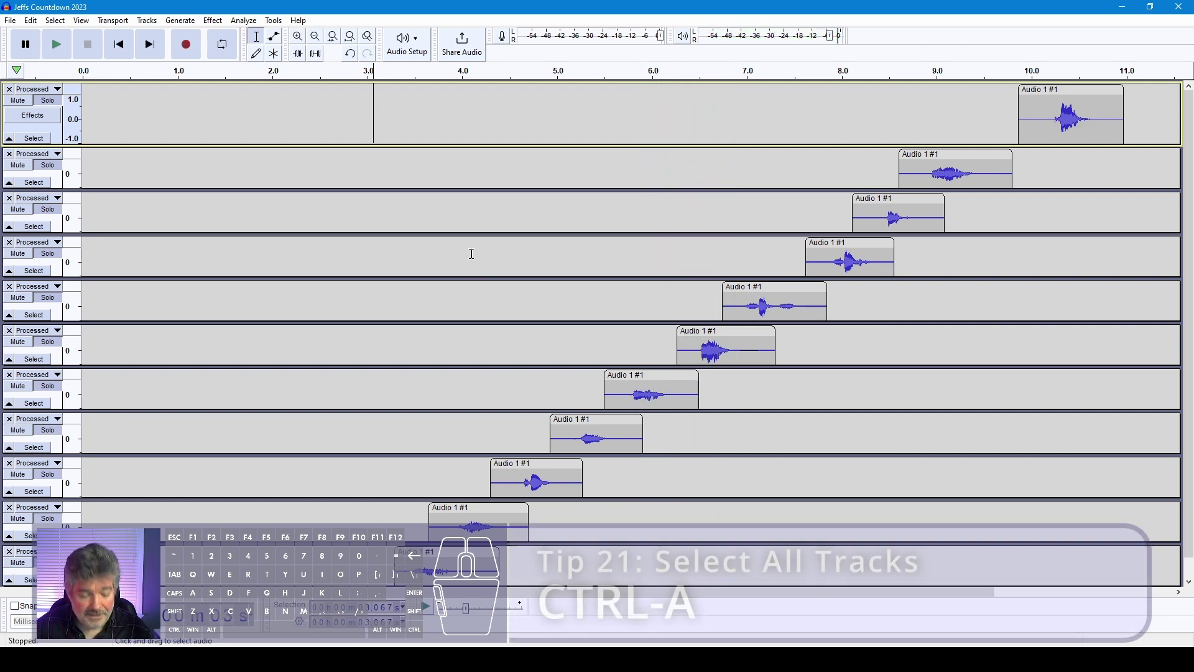
- Select all tracks and slide every clip earlier so the countdown runs about 2 to 8.2 seconds
key("ctrl+a")
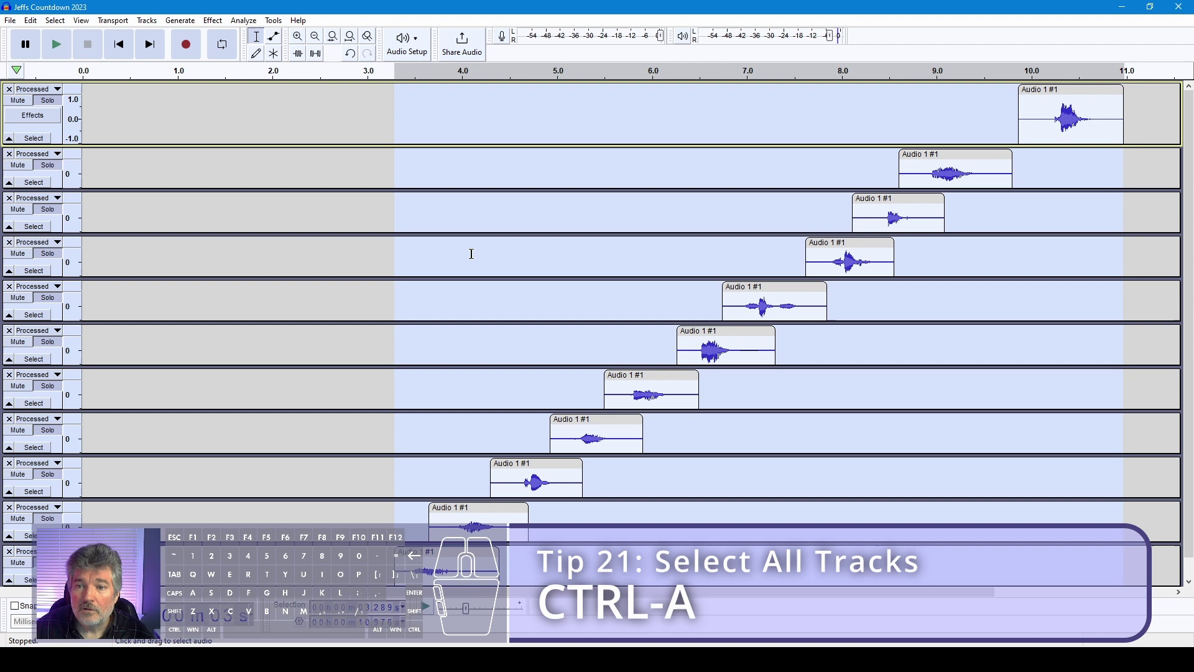
left_click_drag(814, 289, 599, 298)
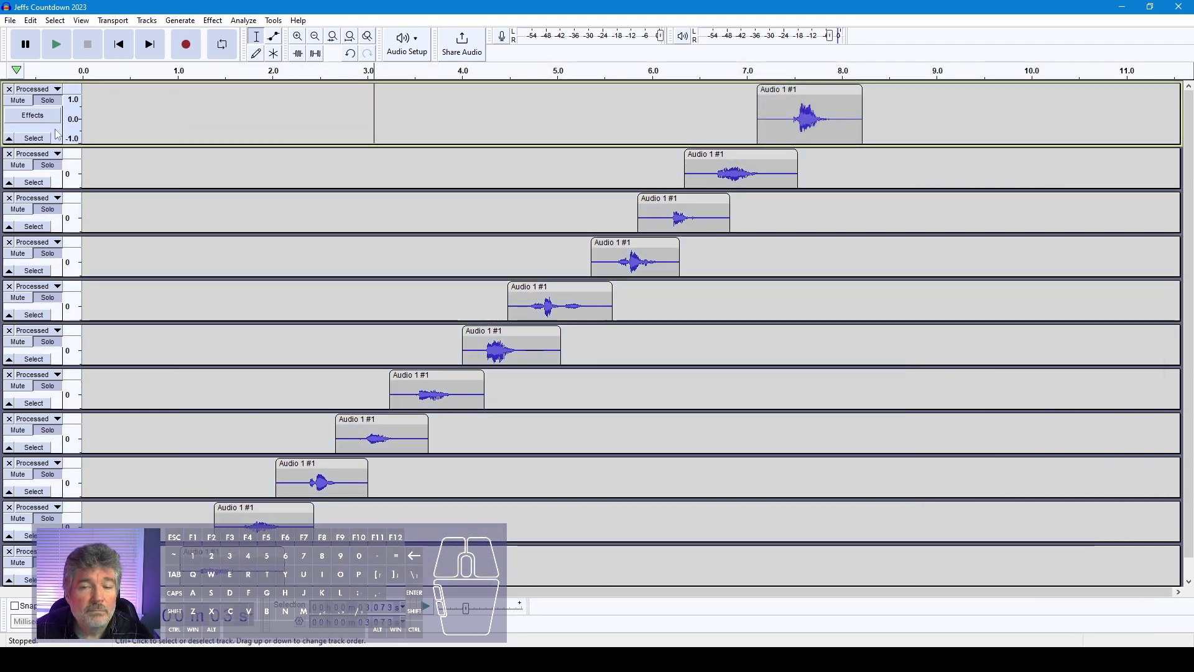
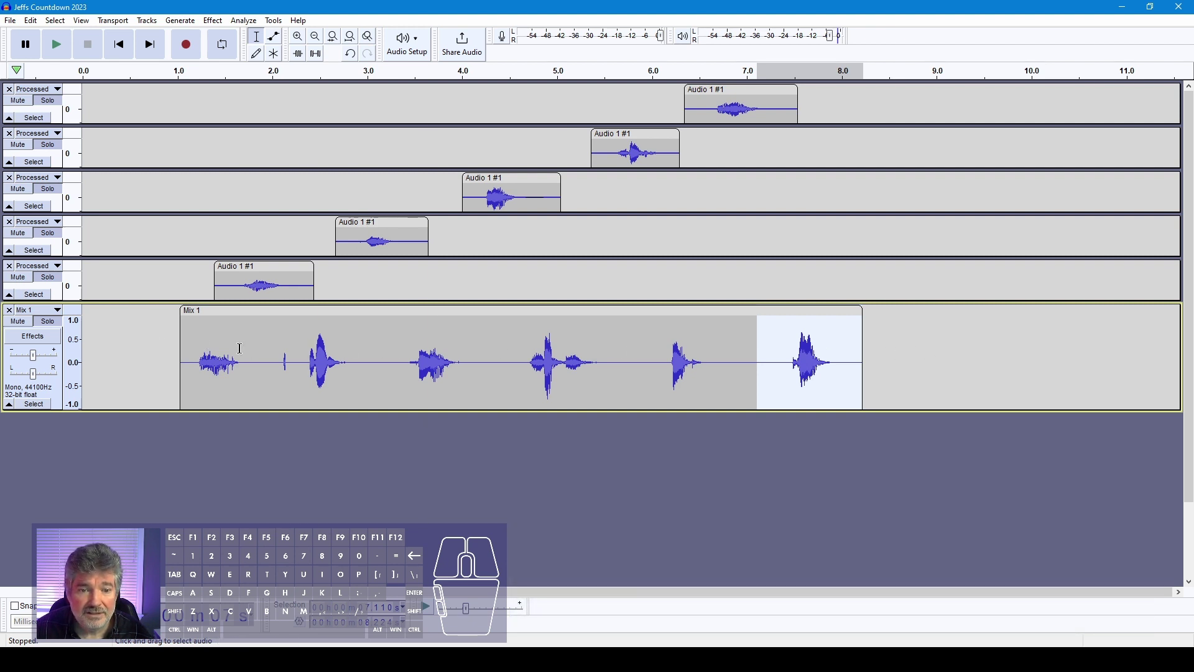
- Select the stray click before the second word in Mix 1 and listen to it
left_click_drag(273, 353, 294, 354)
key("space")
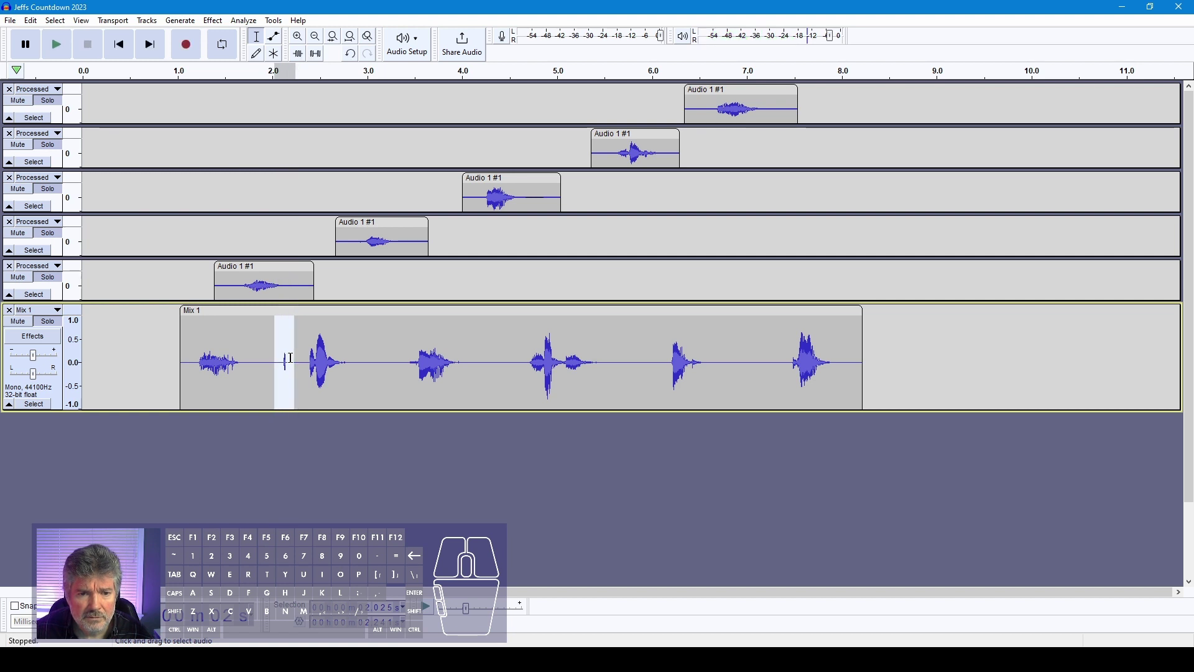
left_click_drag(265, 352, 304, 351)
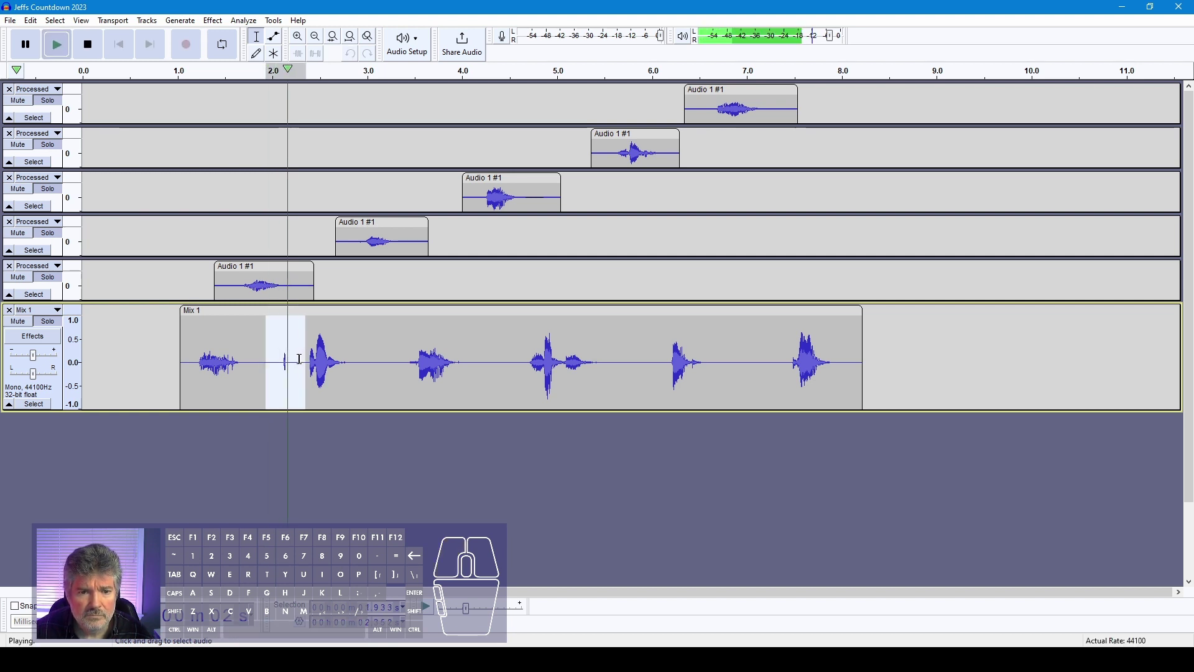
left_click_drag(267, 354, 291, 354)
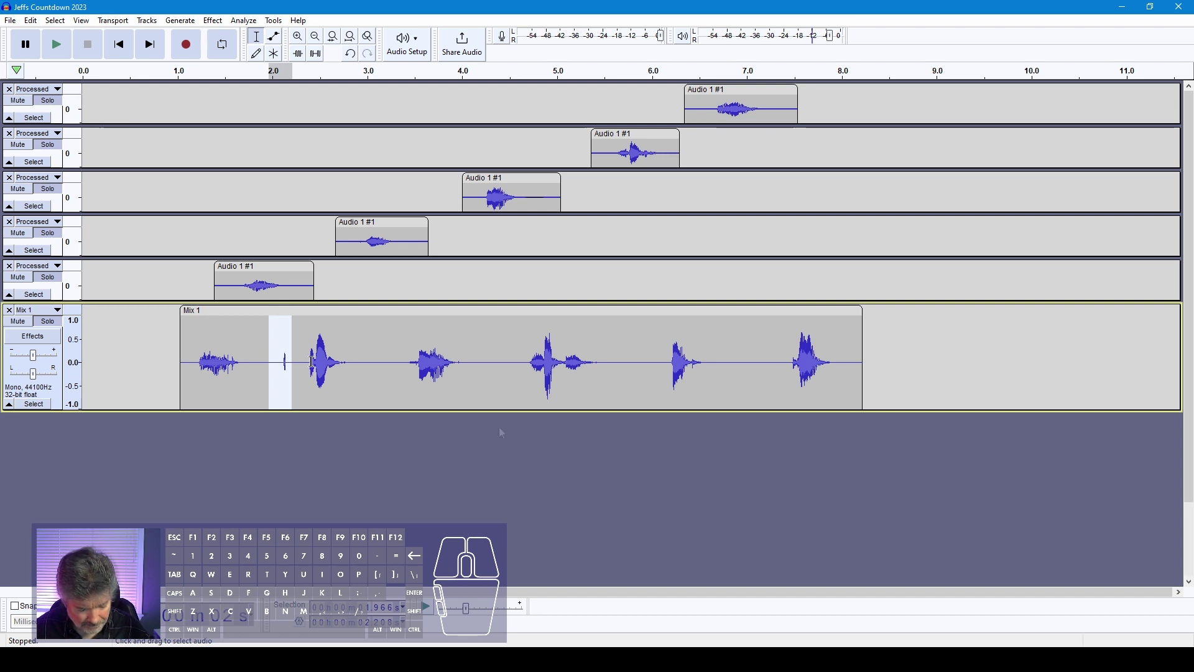
- Silence the stray click and clear the selection in Mix 1
key("alt+s")
left_click(659, 291)
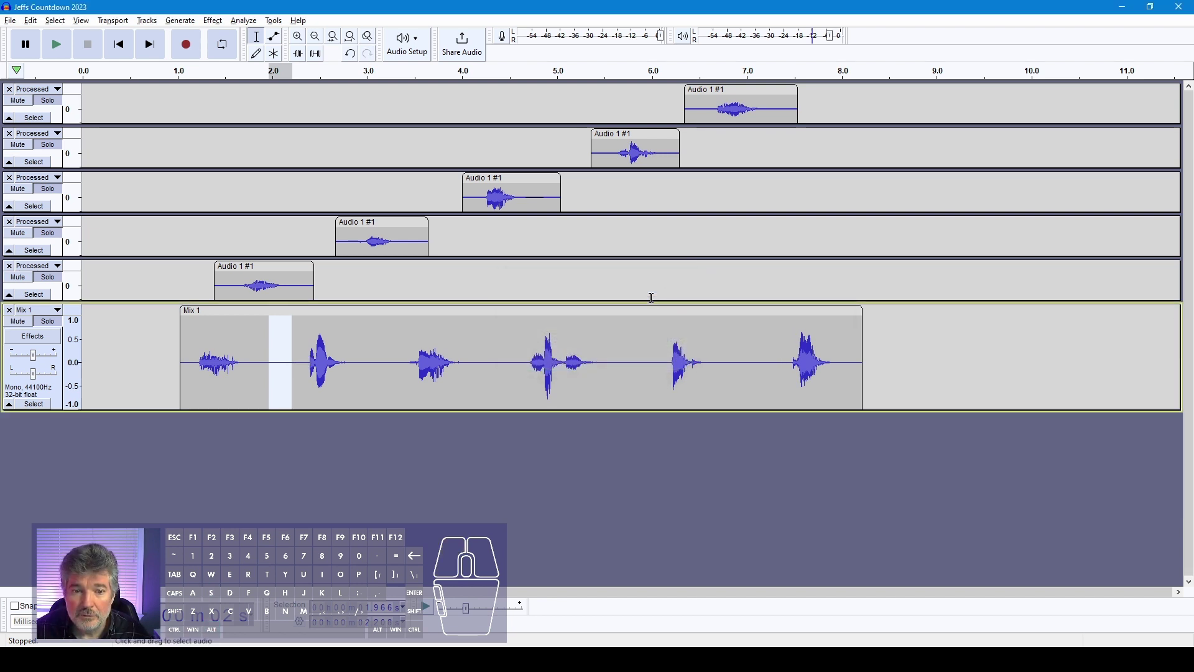
left_click(230, 363)
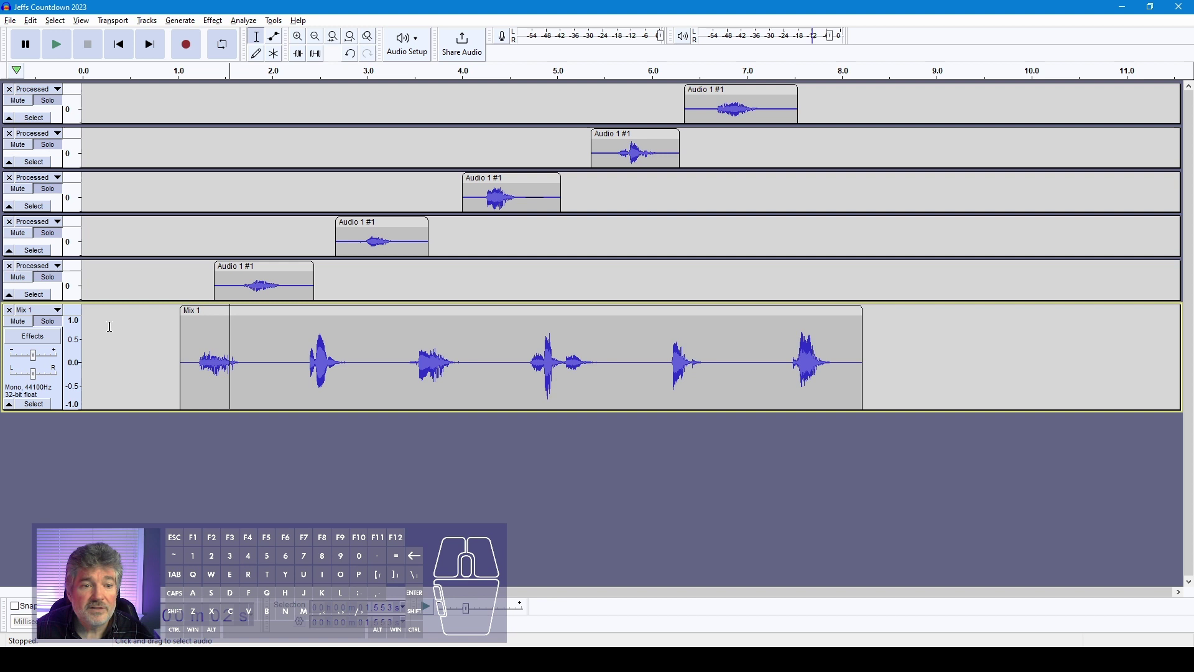
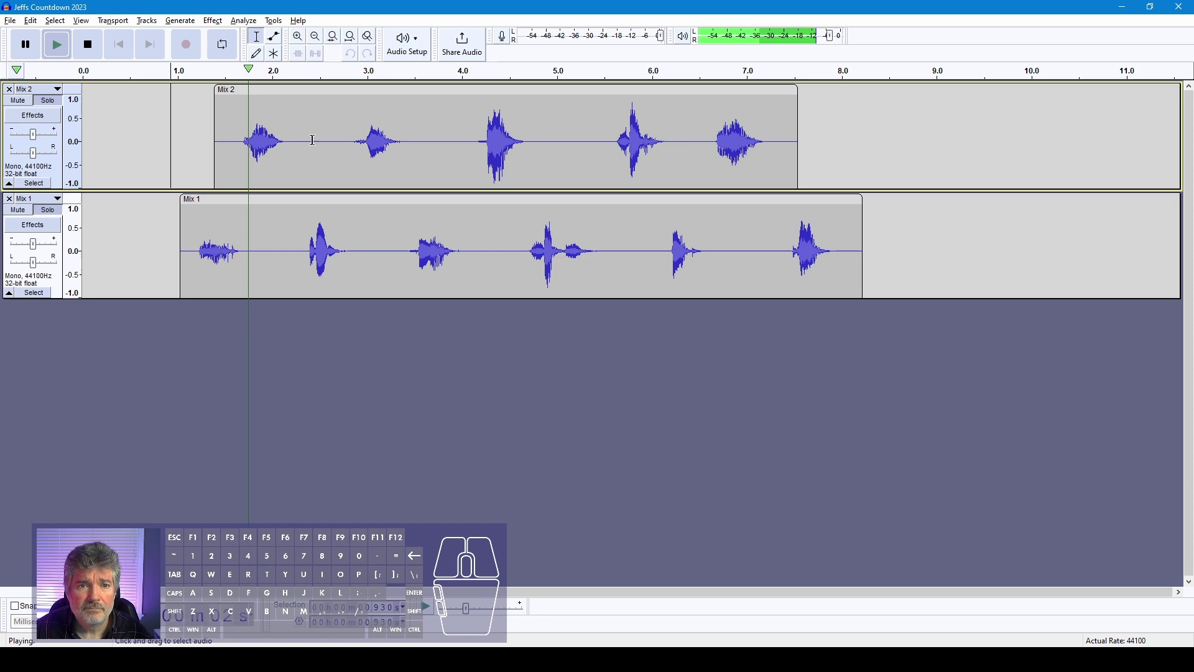
- Stop playback after rendering the remaining word tracks into Mix 2
key("space")
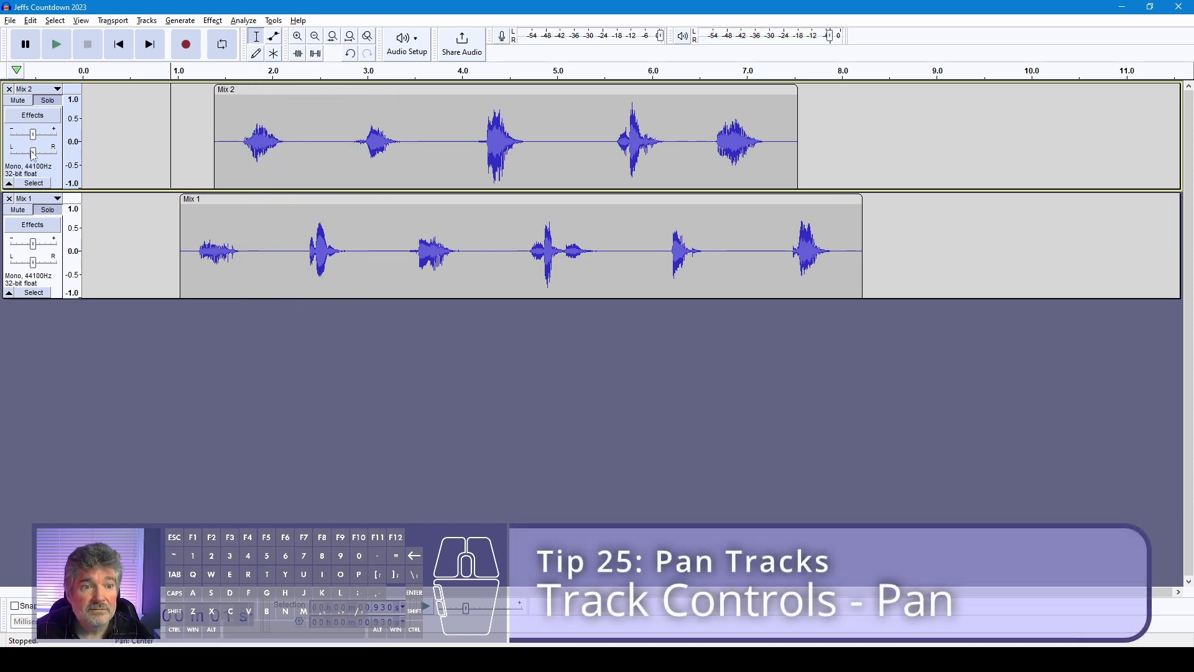